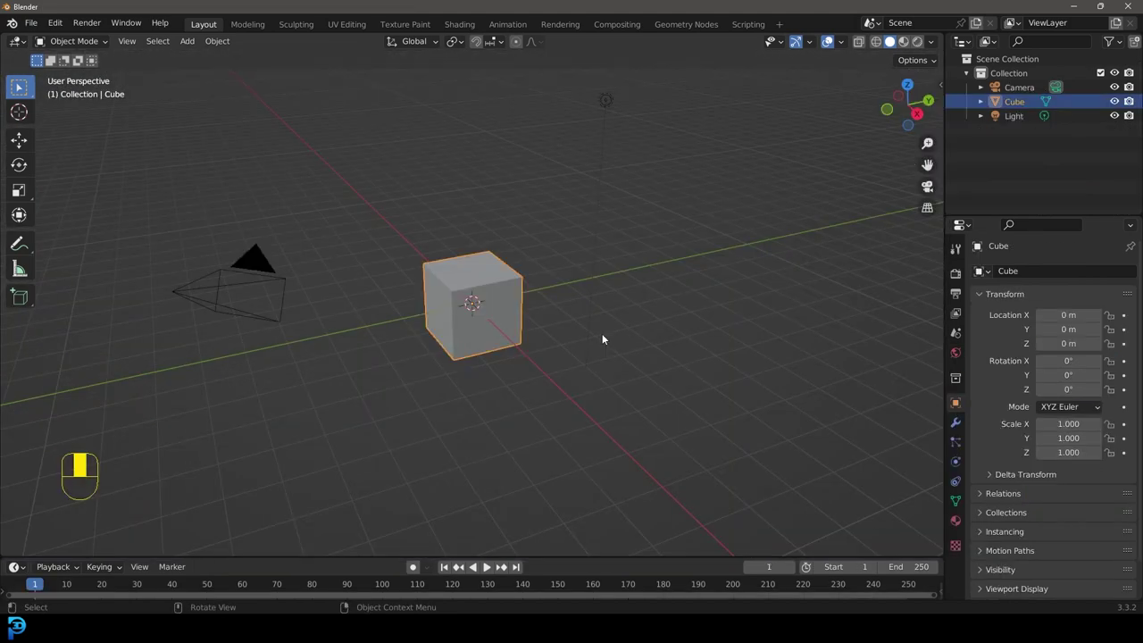
# From front orthographic view, scale the default cube 3x along X and enter Edit Mode
pyautogui.press('KP_1')
pyautogui.press('KP_4')
pyautogui.press('KP_1')
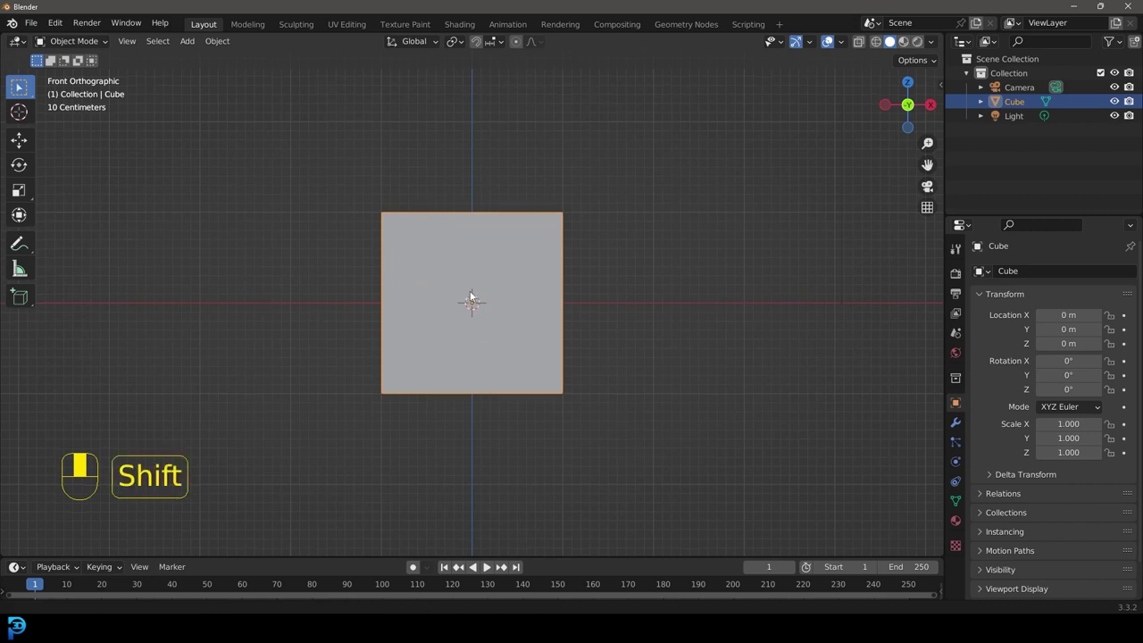
pyautogui.press('s')
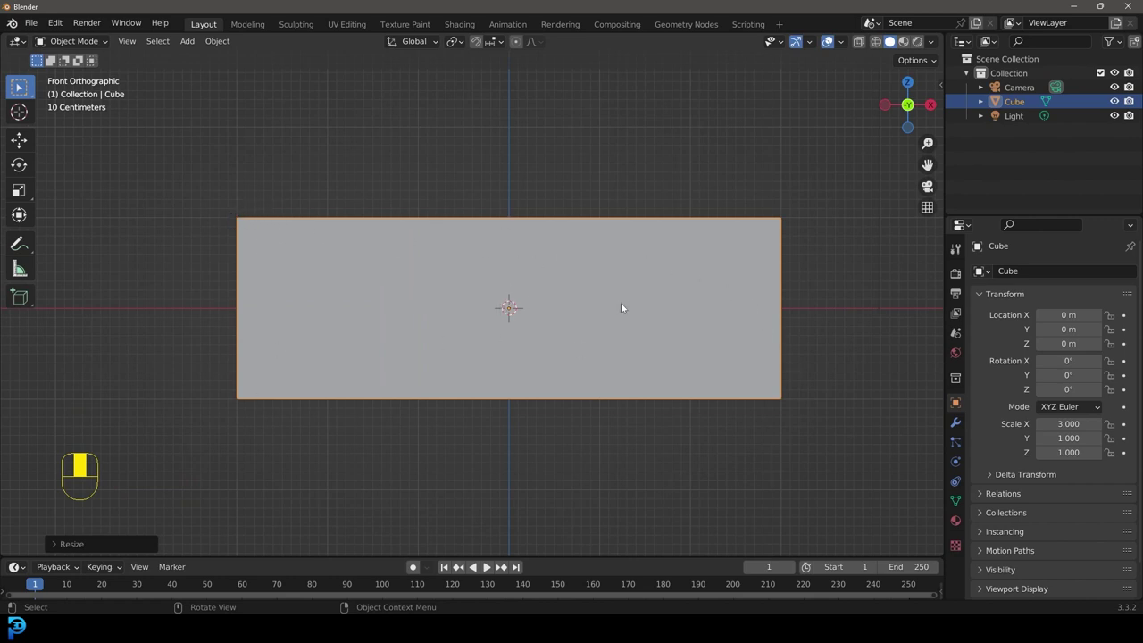
pyautogui.press('`')
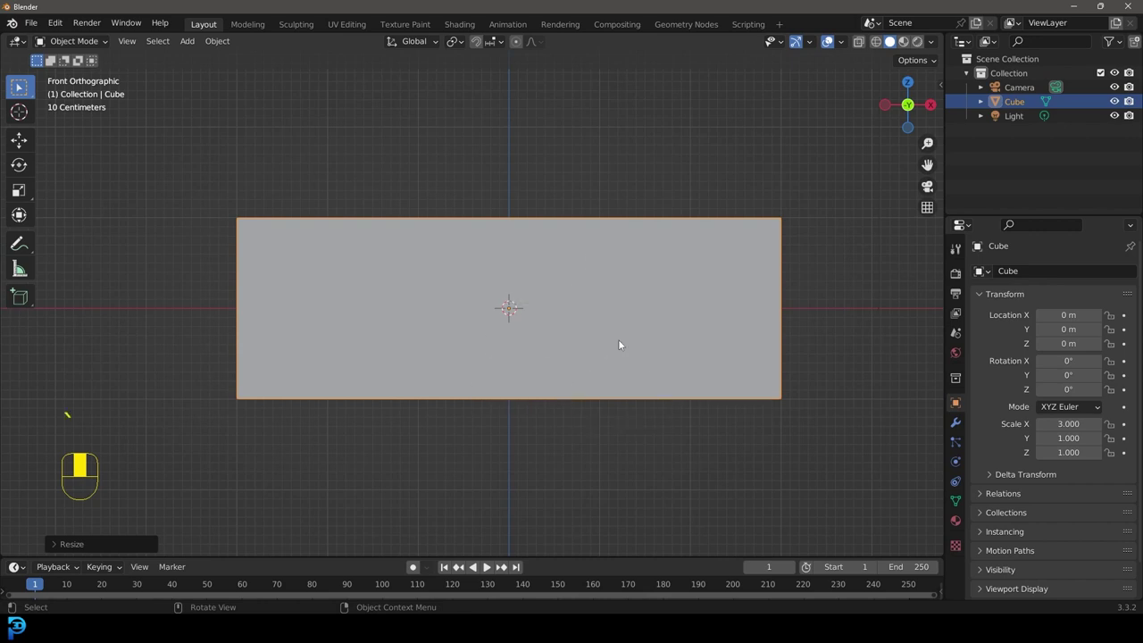
# Raise the cube mesh 1 m along Z so its bottom rests at the object origin
pyautogui.press('Tab')
pyautogui.press('g')
pyautogui.press('g')
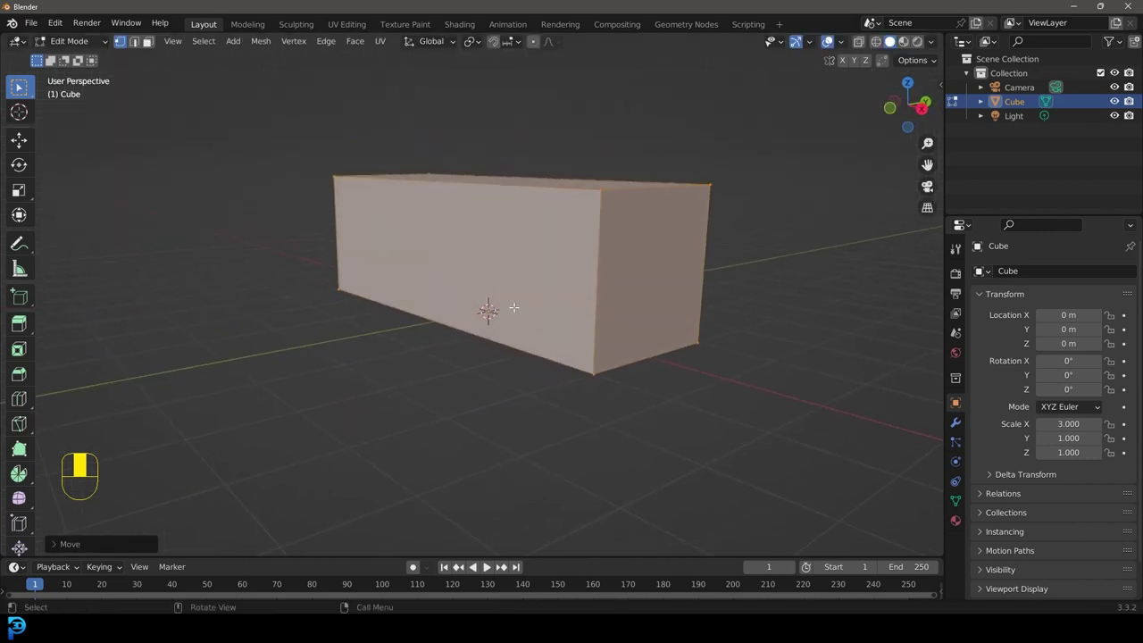
pyautogui.press('KP_1')
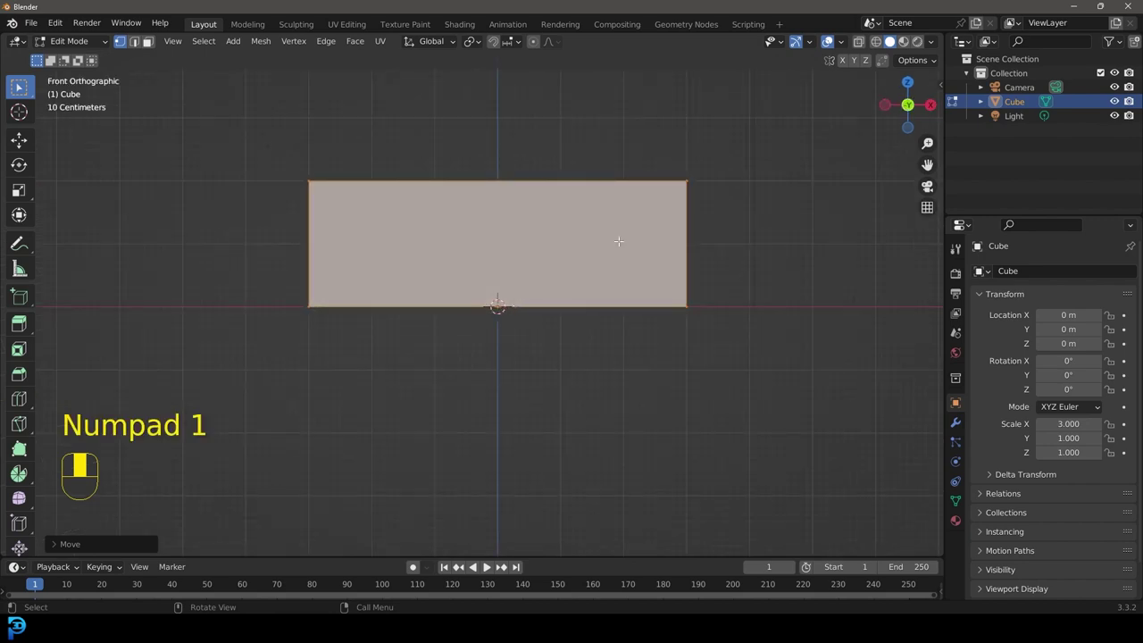
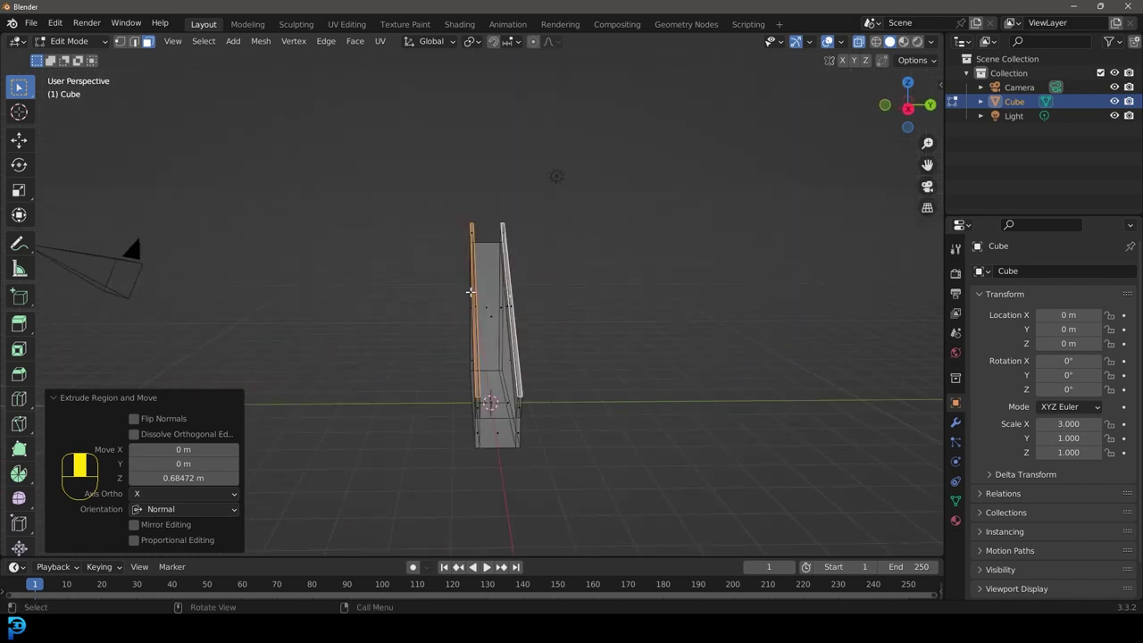
# Leave Edit Mode and add a UV sphere at the scene origin
pyautogui.press('Tab')
pyautogui.moveTo(473, 296); pyautogui.dragTo(527, 260)
pyautogui.press('KP_1')
pyautogui.press('shift+a')
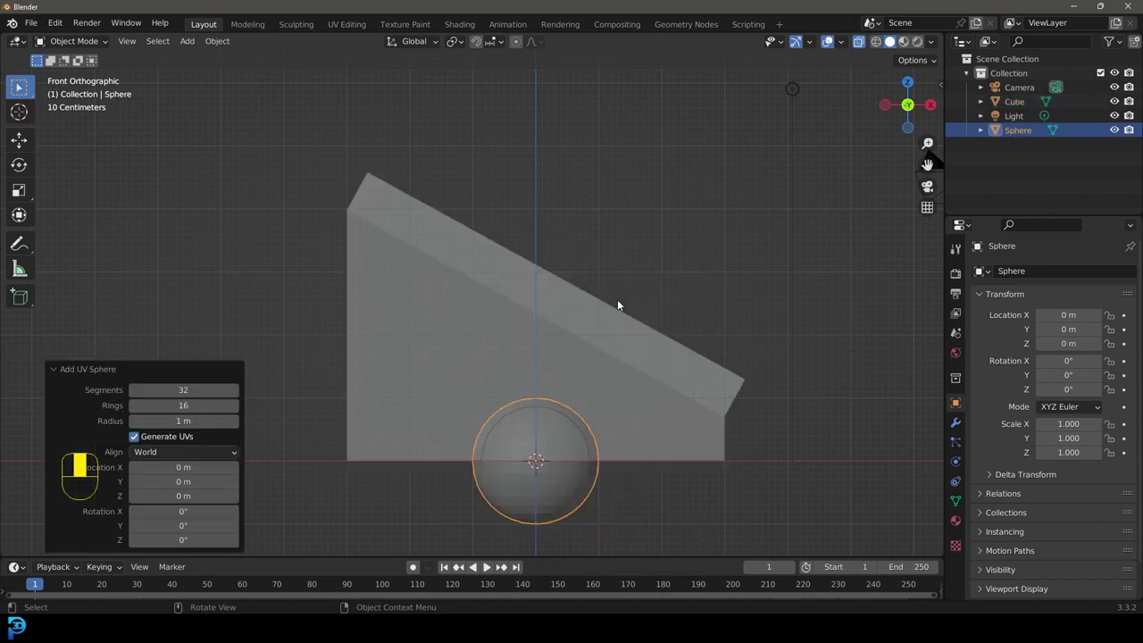
# Shrink the sphere to about 0.31 scale and seat it inside the channel's raised end
pyautogui.press('s')
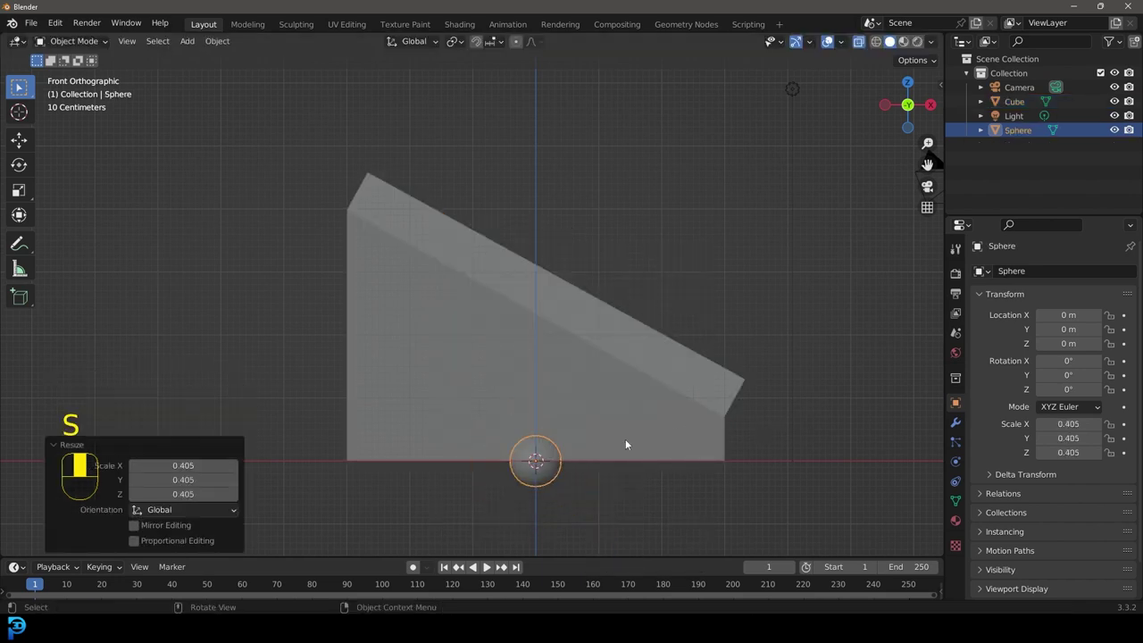
pyautogui.press('g')
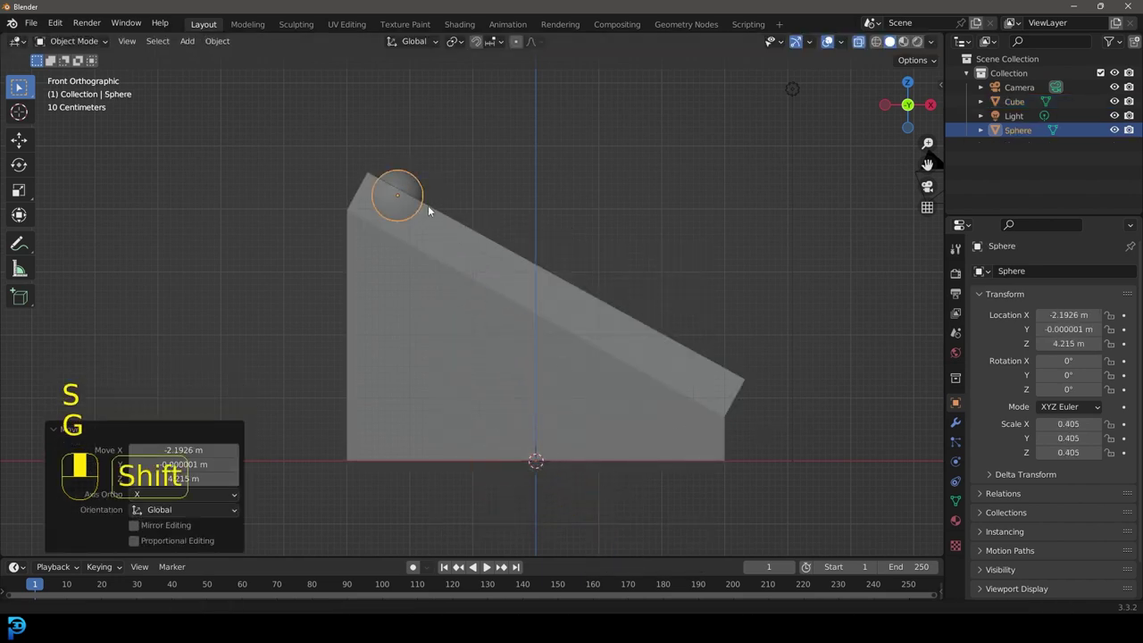
pyautogui.press('g')
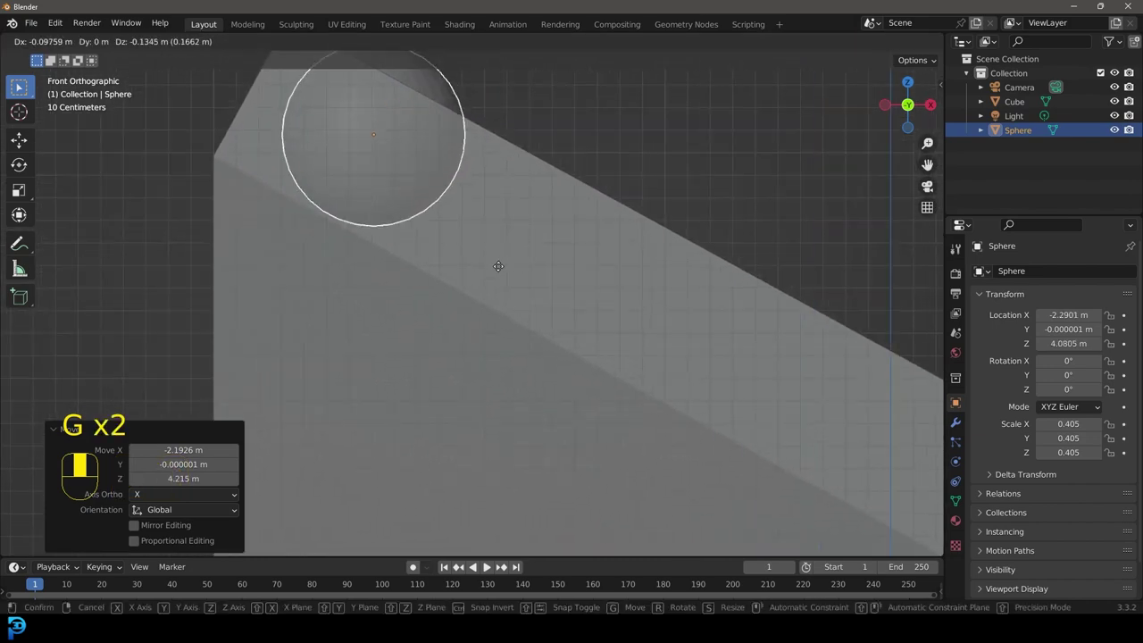
pyautogui.press('s')
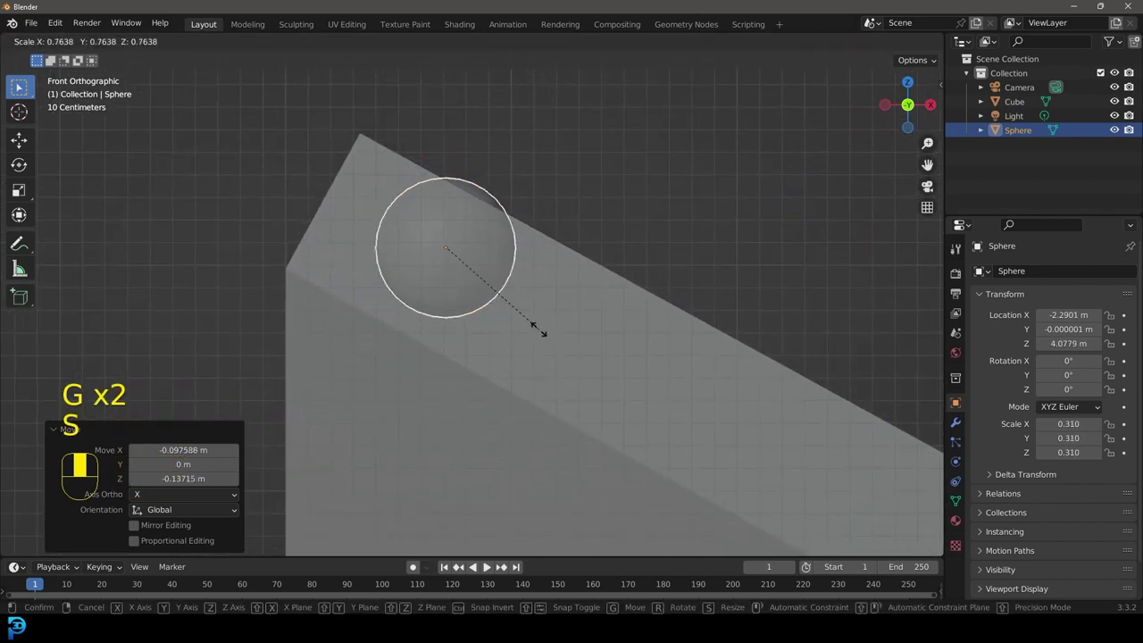
pyautogui.press('g')
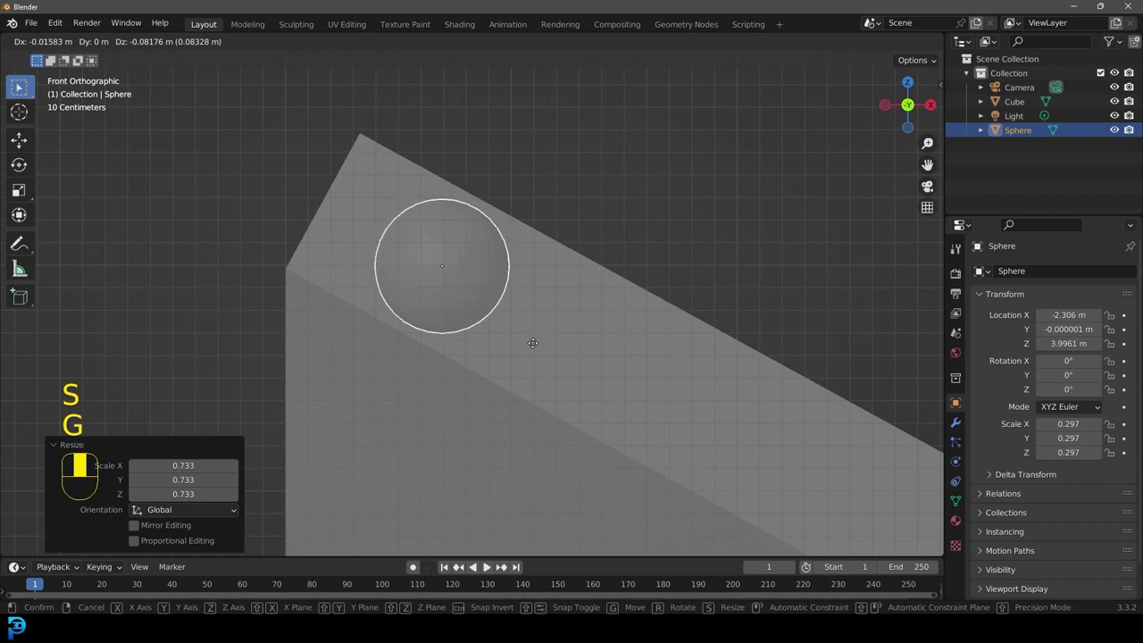
pyautogui.press('s')
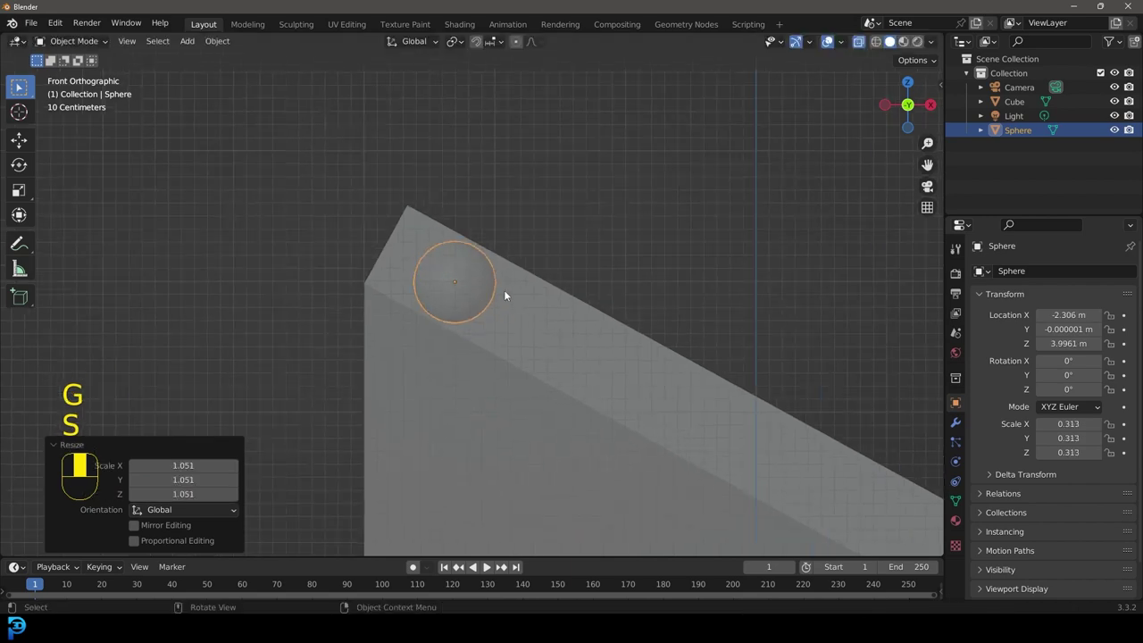
pyautogui.press('KP_3')
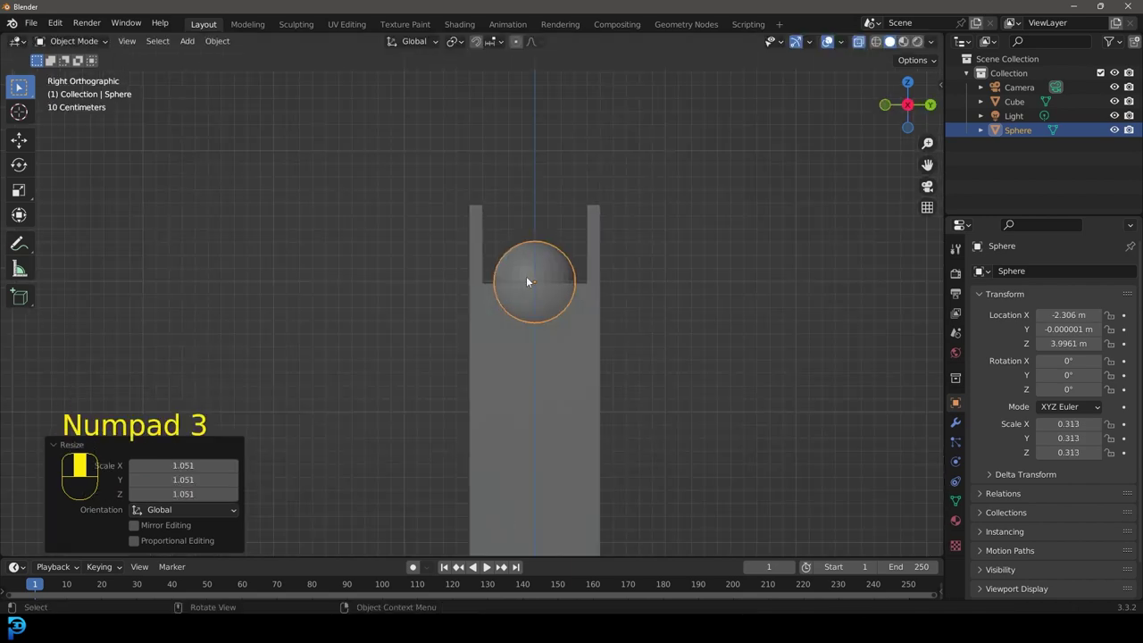
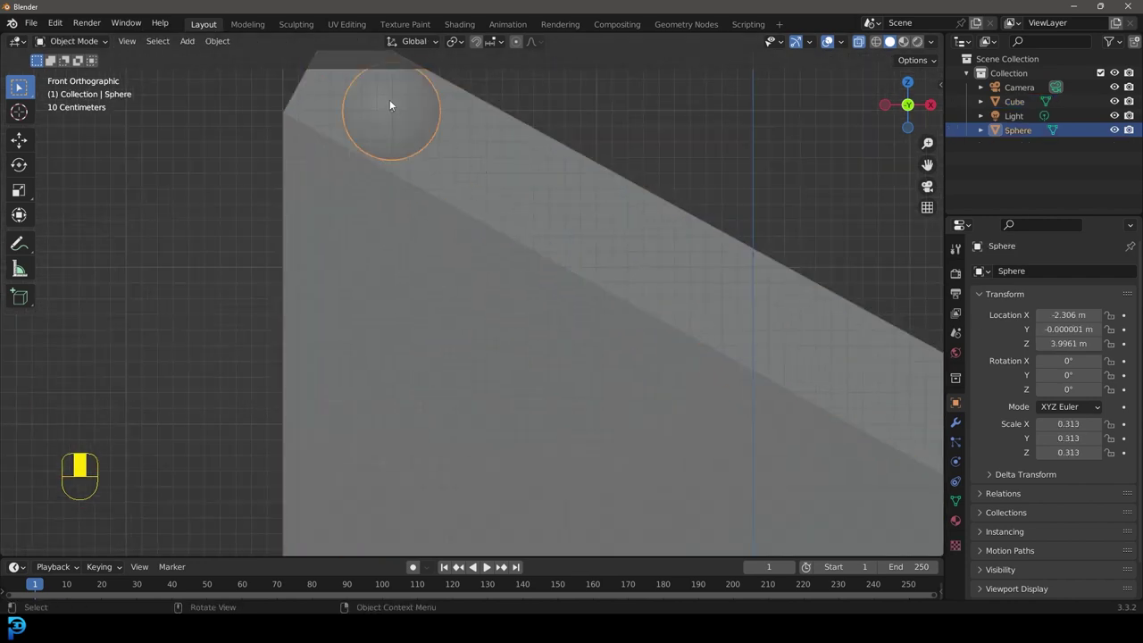
pyautogui.moveTo(395, 109); pyautogui.dragTo(859, 41)
pyautogui.press('g')
pyautogui.press('shift+d')
pyautogui.press('shift+r')
pyautogui.press('shift+r')
pyautogui.moveTo(859, 41); pyautogui.dragTo(583, 328)
pyautogui.moveTo(583, 327); pyautogui.dragTo(961, 427)
pyautogui.press('g')
# Set the channel's Bevel modifier width to 0.006 m
pyautogui.click(961, 426)
pyautogui.moveTo(961, 426); pyautogui.dragTo(1020, 278)
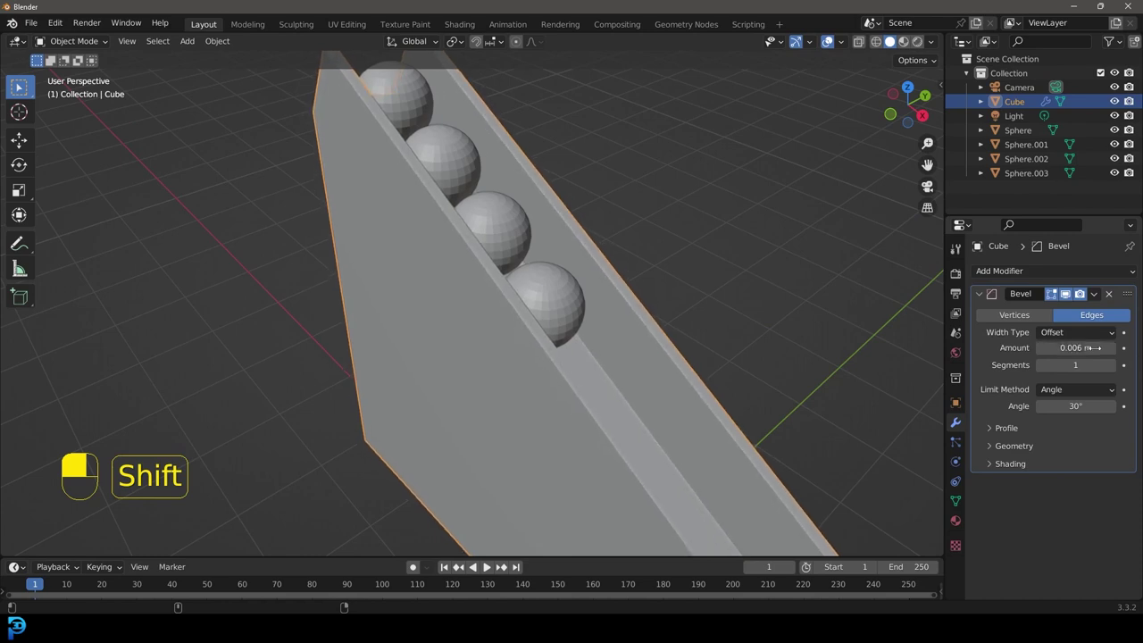
pyautogui.press('ctrl+a')
pyautogui.press('ctrl+z')
# Select every object in the scene before adding the new cube
pyautogui.press('ctrl+a')
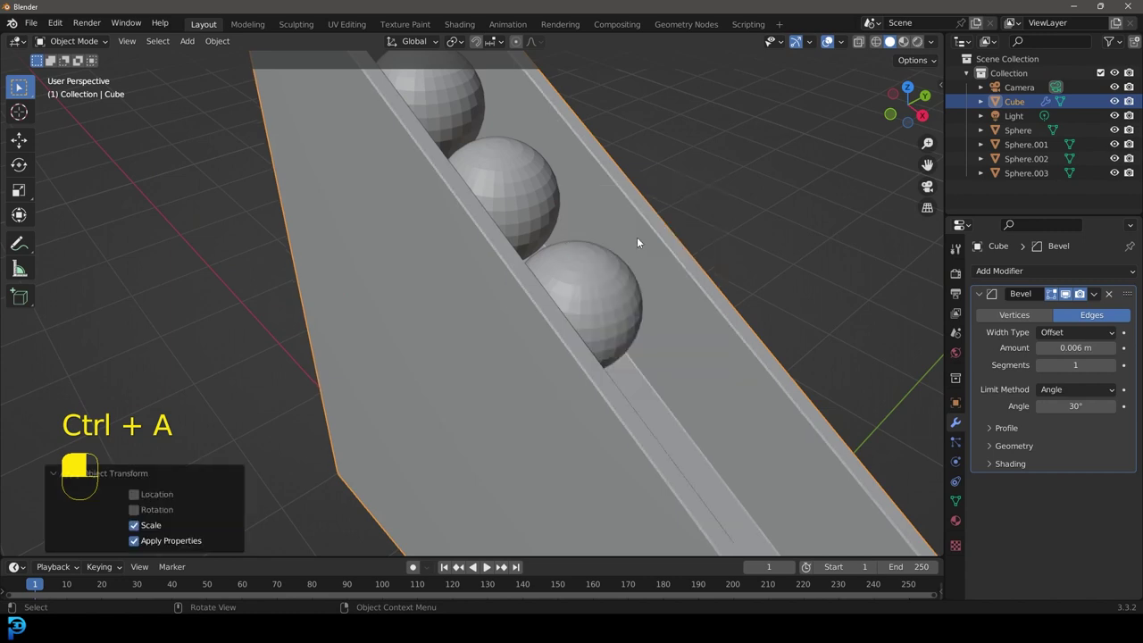
pyautogui.press('a')
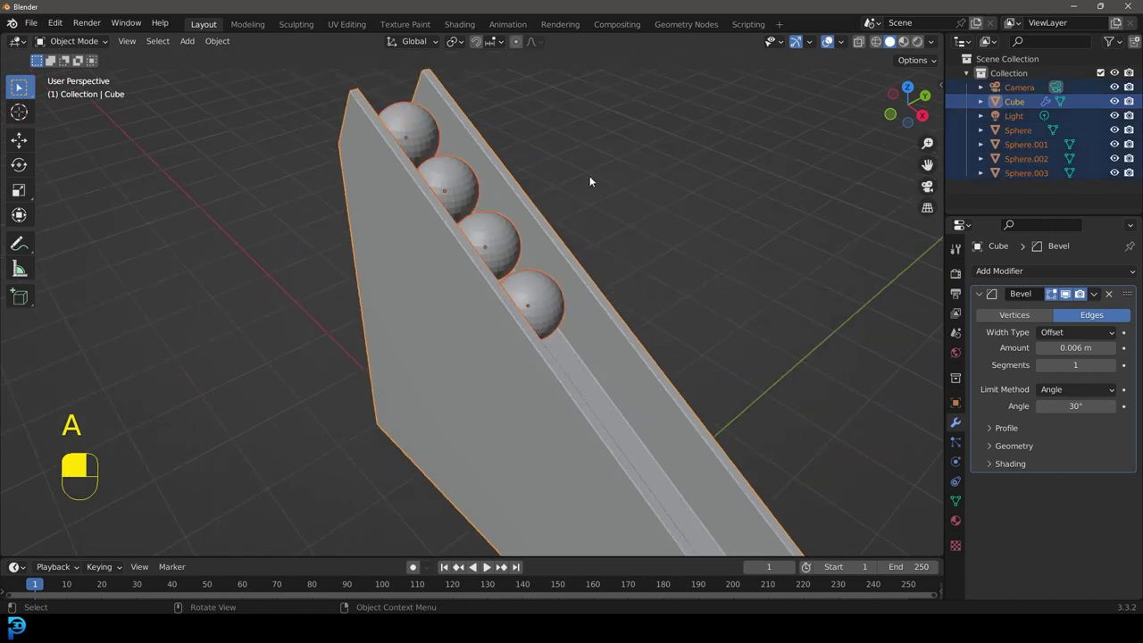
pyautogui.press('ctrl+a')
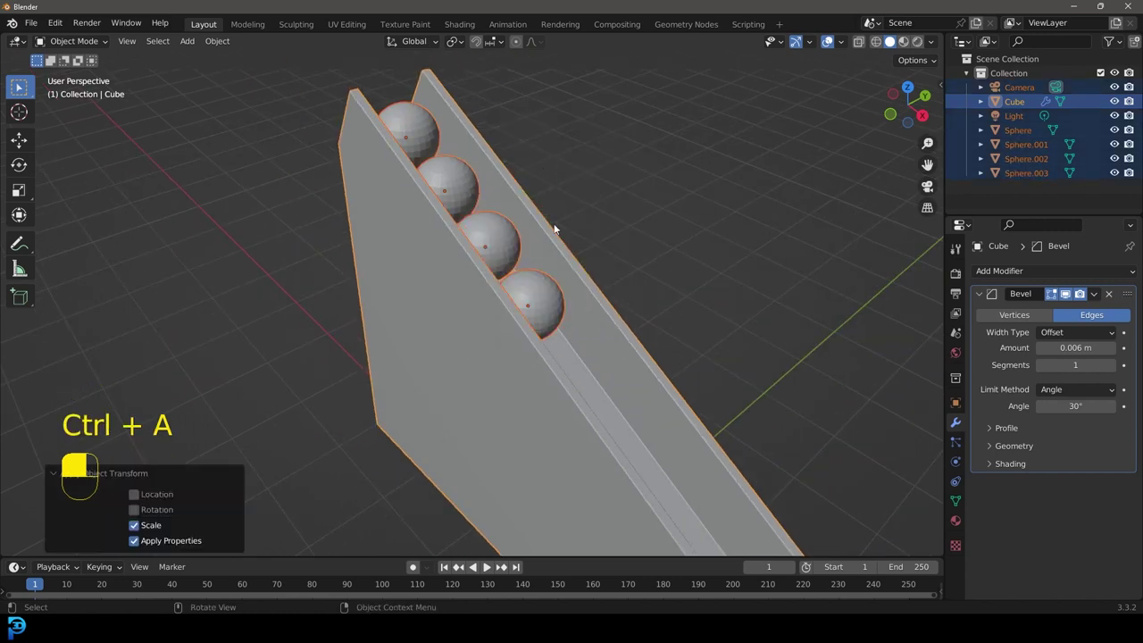
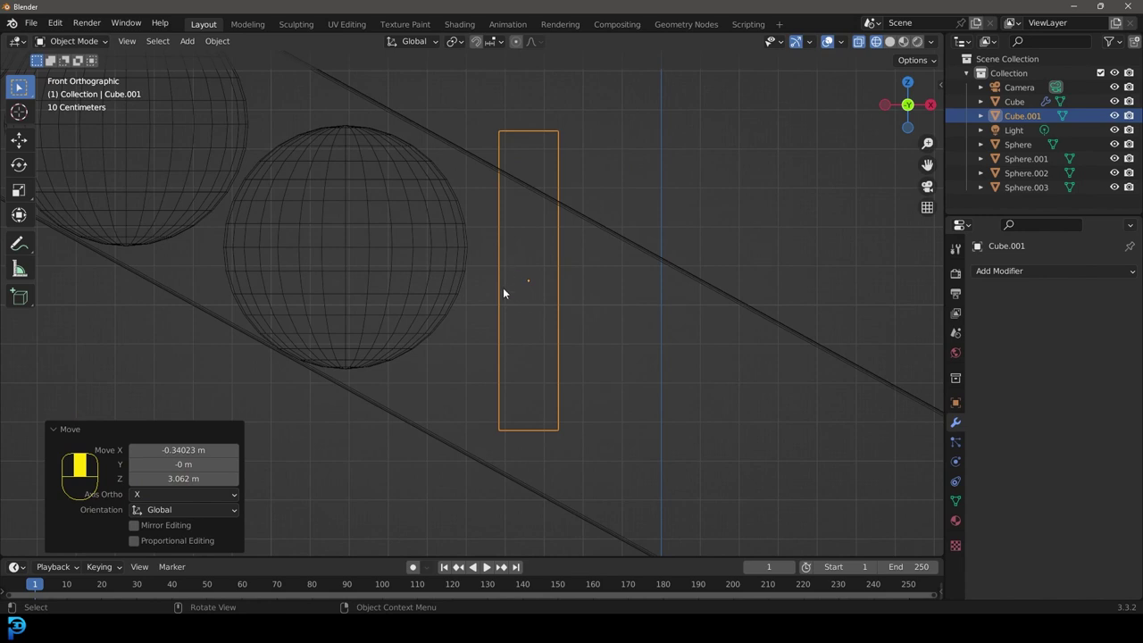
# In Edit Mode, stretch Cube.001 into a long thin rod, checking it in wireframe
pyautogui.press('Tab')
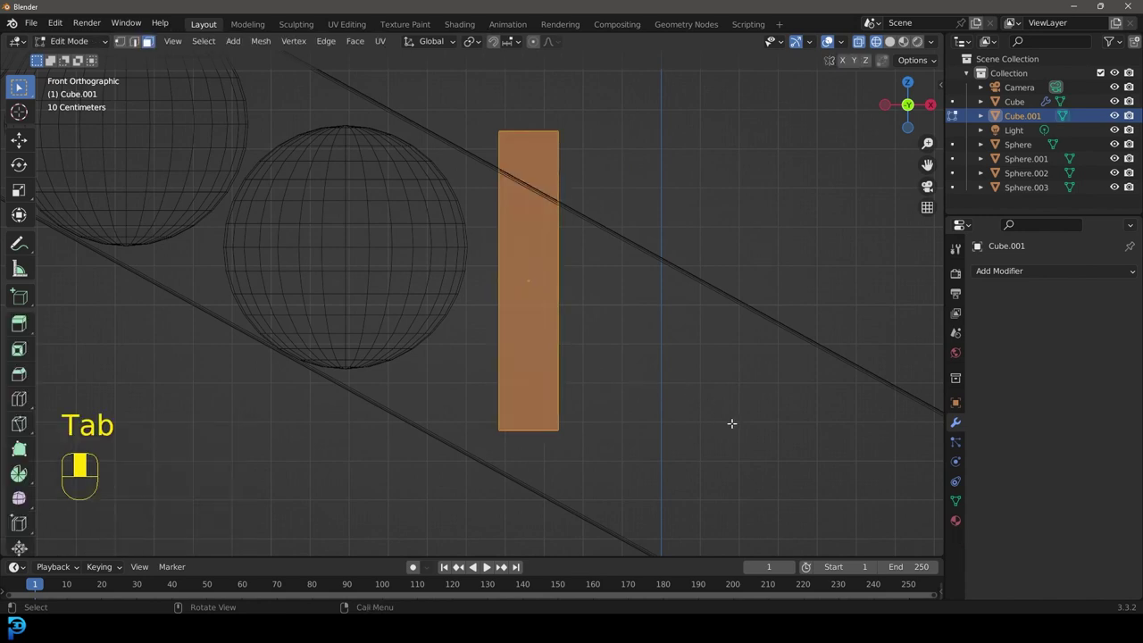
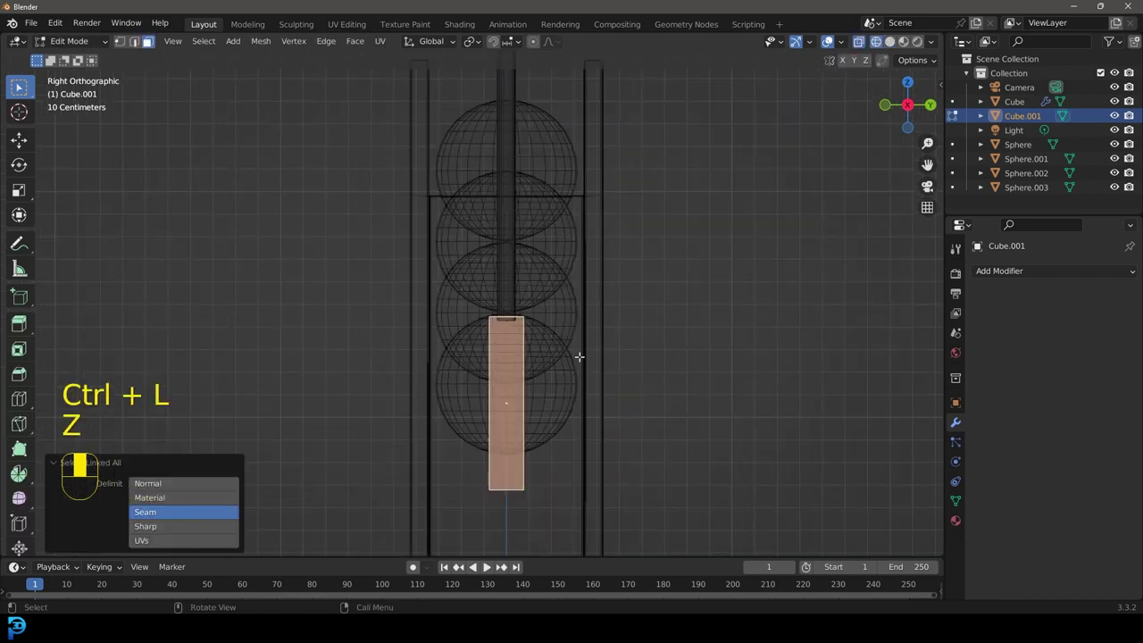
pyautogui.press('s')
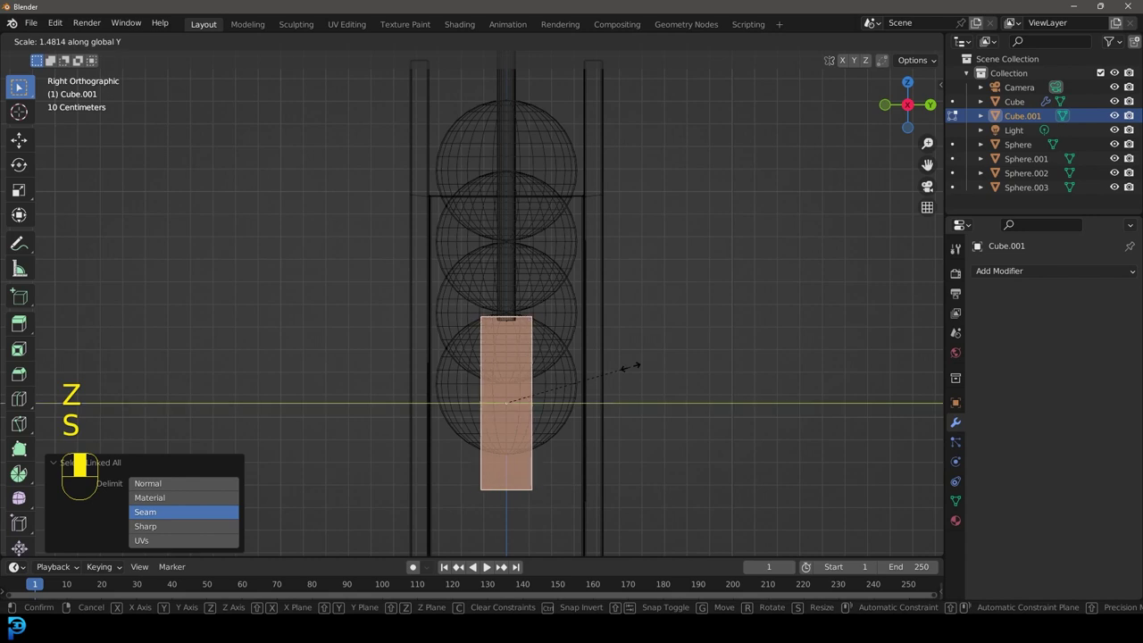
pyautogui.press('z')
pyautogui.press('KP_1')
pyautogui.press('Tab')
pyautogui.moveTo(755, 379); pyautogui.dragTo(505, 260)
pyautogui.press('z')
pyautogui.moveTo(505, 259); pyautogui.dragTo(530, 343)
pyautogui.press('z')
pyautogui.moveTo(530, 344); pyautogui.dragTo(486, 283)
# Tilt the rod about 29 degrees and shift it to lean beside the channel's raised end
pyautogui.press('r')
pyautogui.press('g')
pyautogui.moveTo(486, 283); pyautogui.dragTo(381, 239)
pyautogui.press('z')
pyautogui.moveTo(381, 239); pyautogui.dragTo(375, 237)
pyautogui.moveTo(375, 237); pyautogui.dragTo(428, 254)
pyautogui.press('KP_1')
pyautogui.press('z')
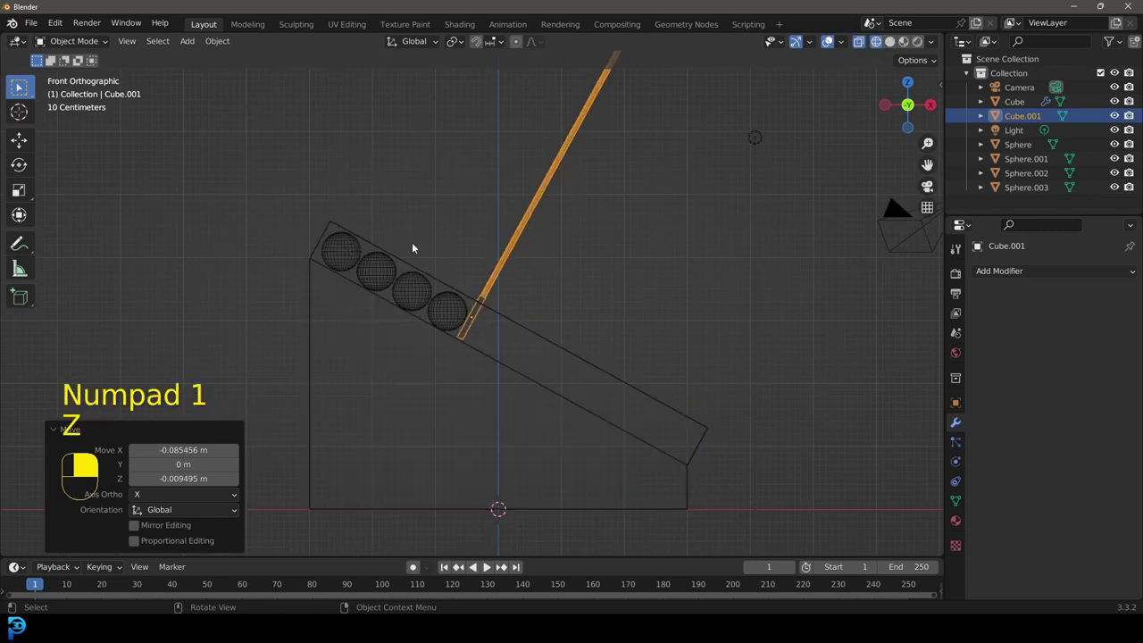
# Duplicate the rod as Cube.002, angle it down from the channel's lower end with a capping plate
pyautogui.press('shift+d')
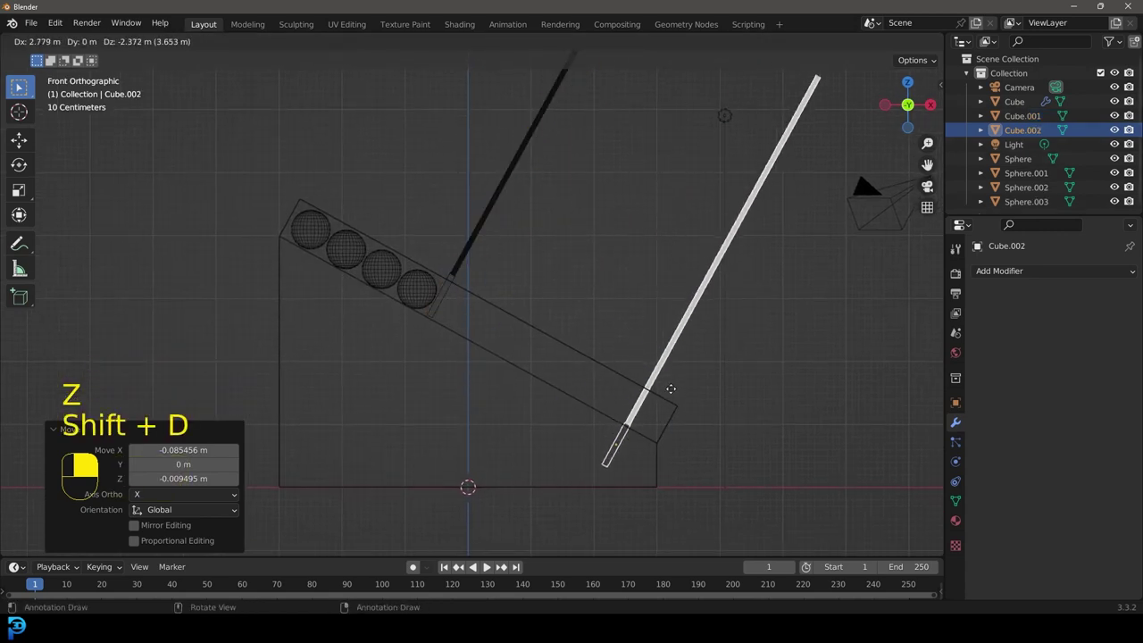
pyautogui.press('r')
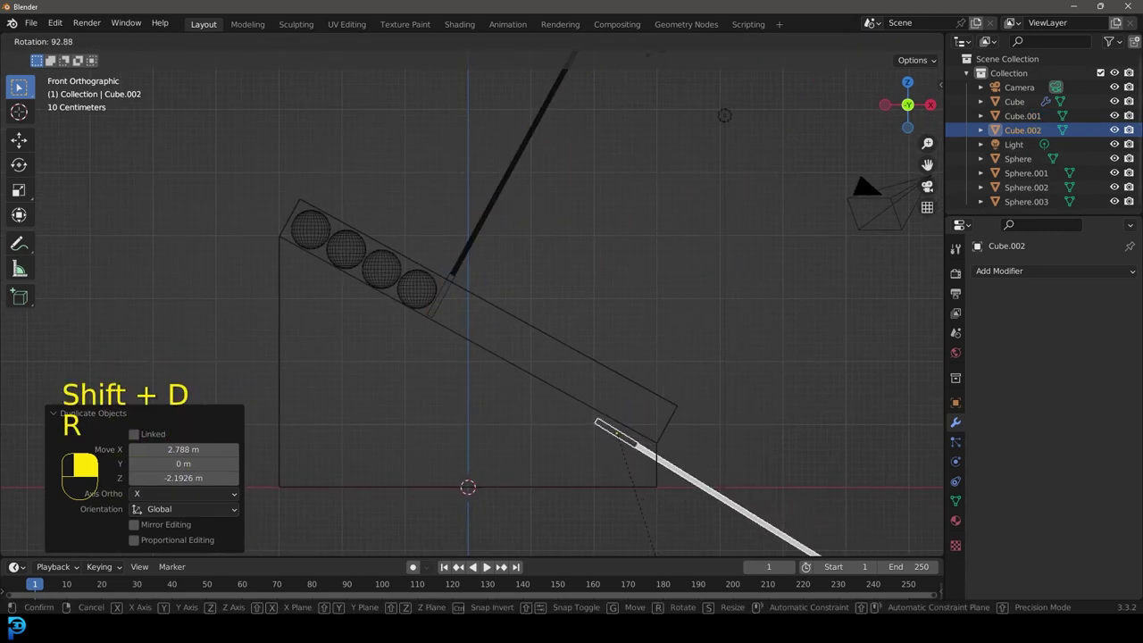
pyautogui.press('g')
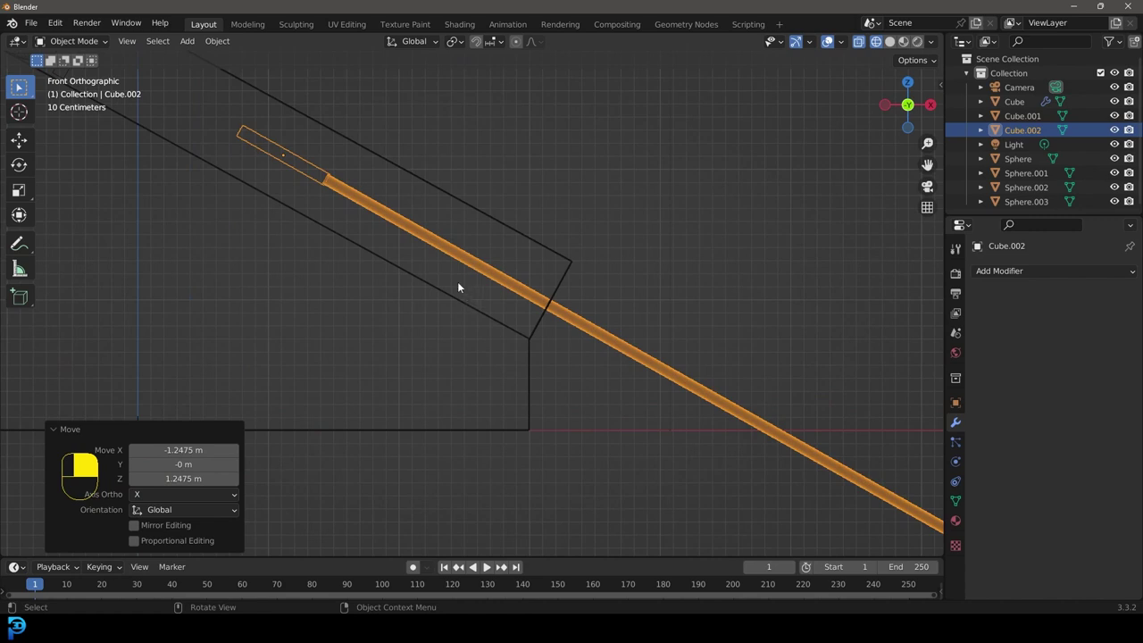
pyautogui.press('g')
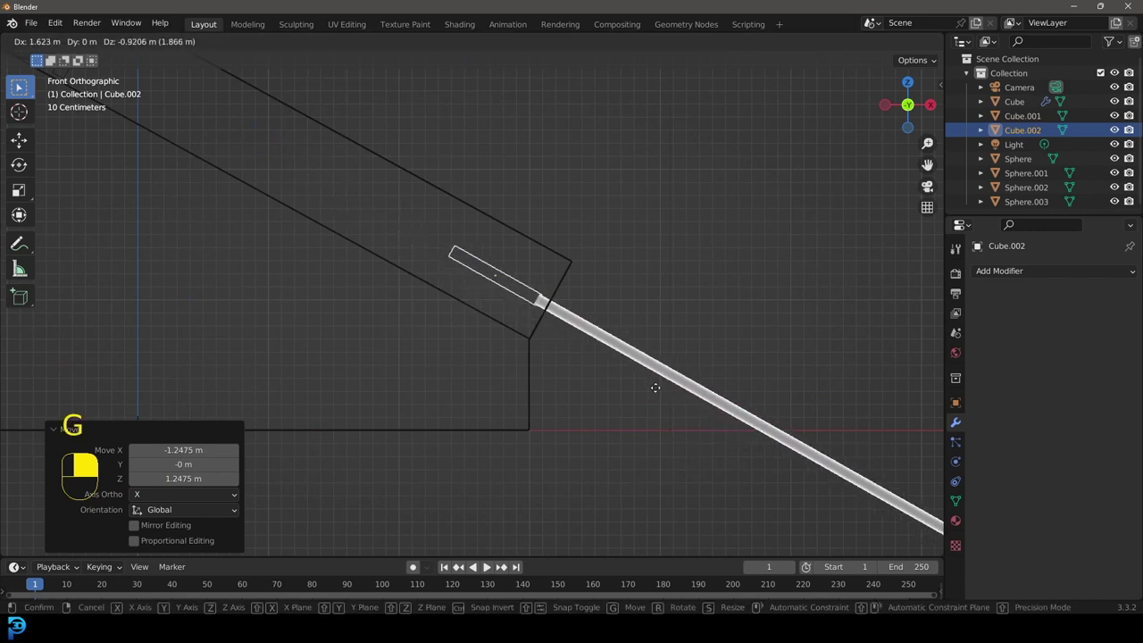
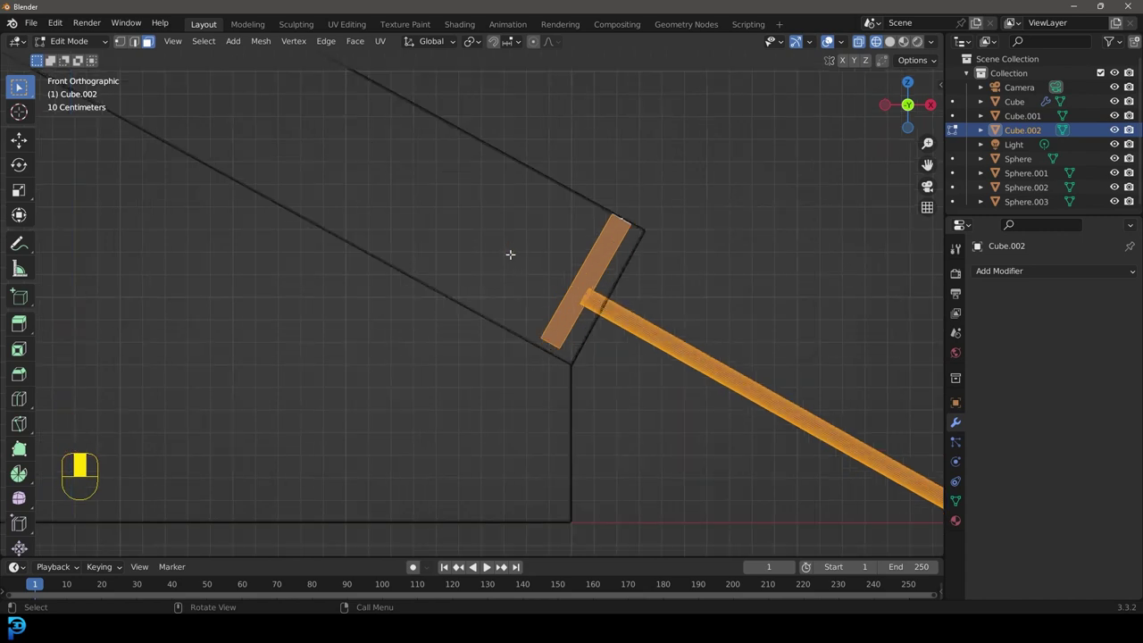
pyautogui.press('g')
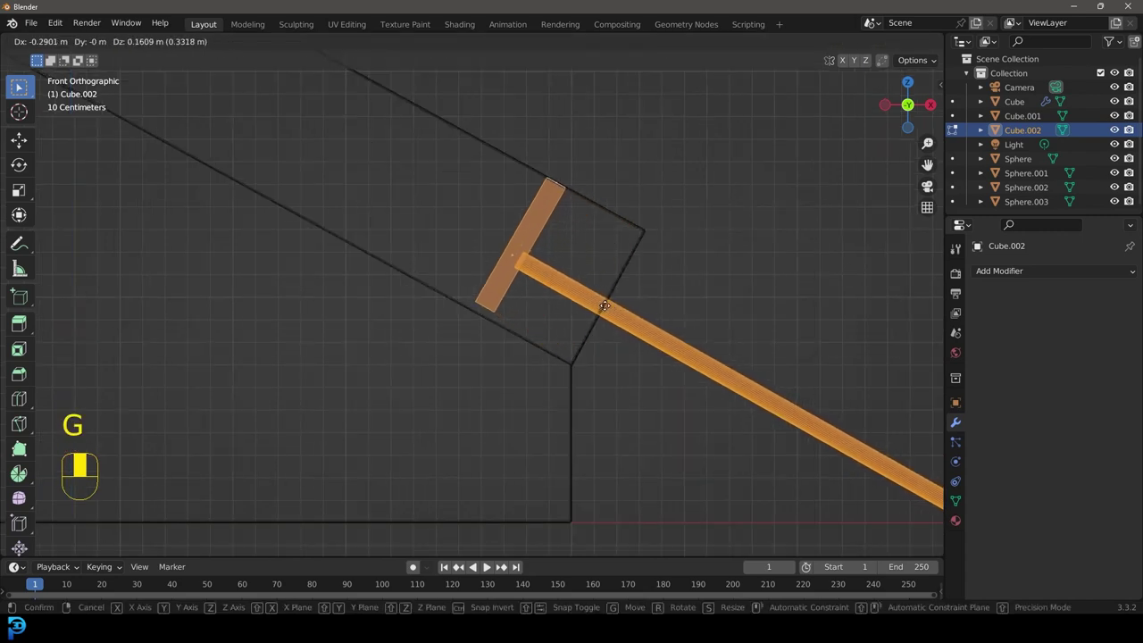
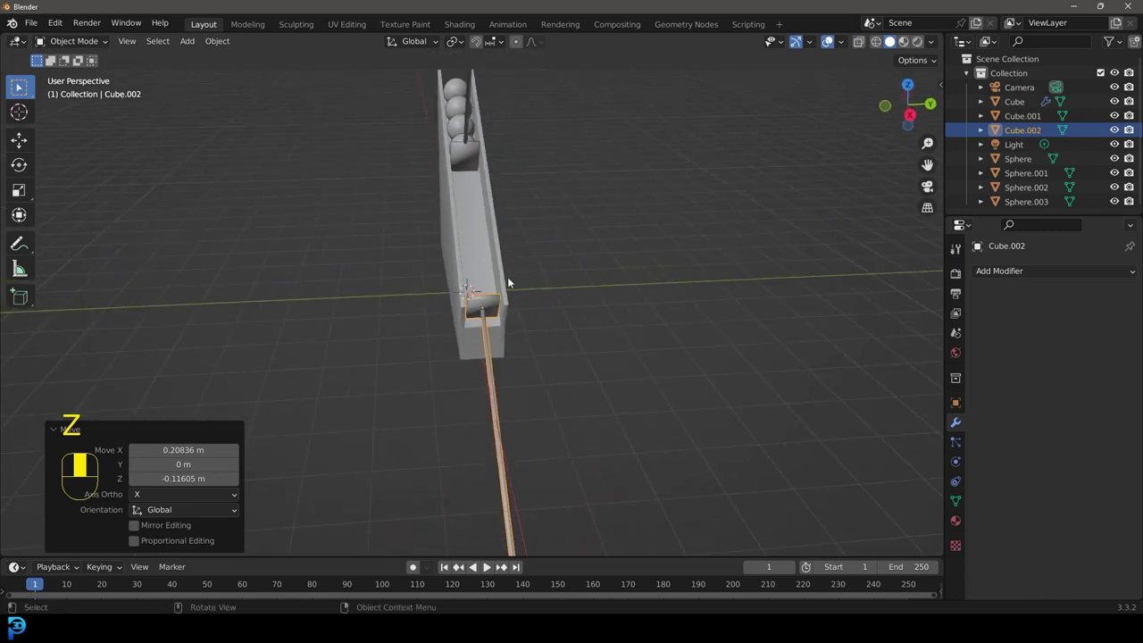
# Inspect the channel's lower end and select the rods with the channel to copy its modifiers
pyautogui.press('a')
pyautogui.moveTo(481, 196); pyautogui.dragTo(555, 353)
pyautogui.press('ctrl+a')
pyautogui.click(555, 352)
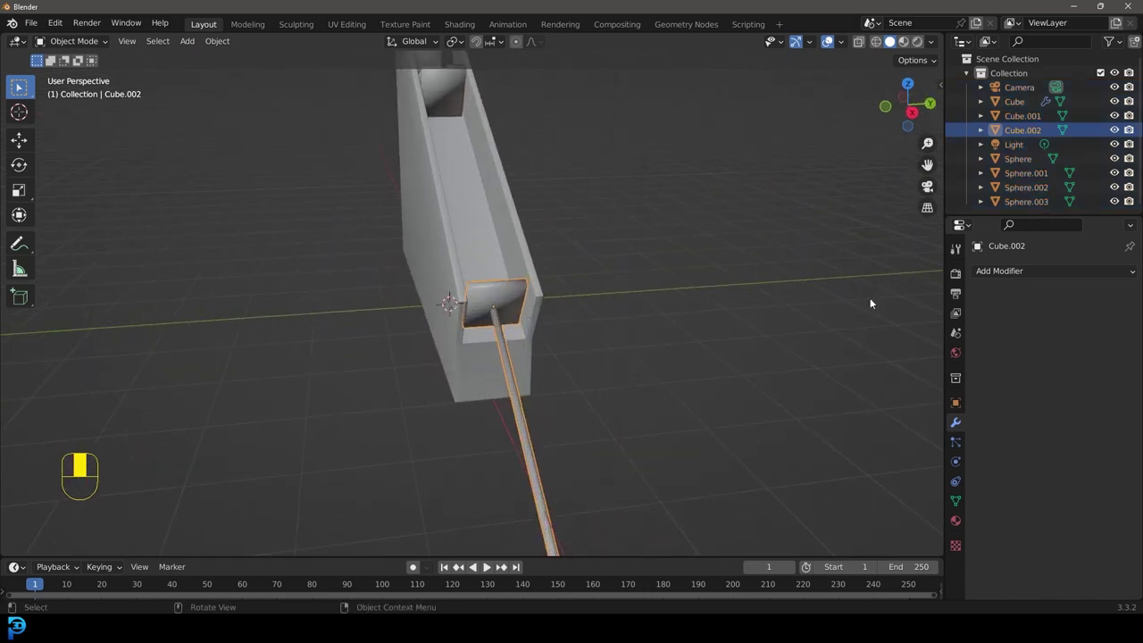
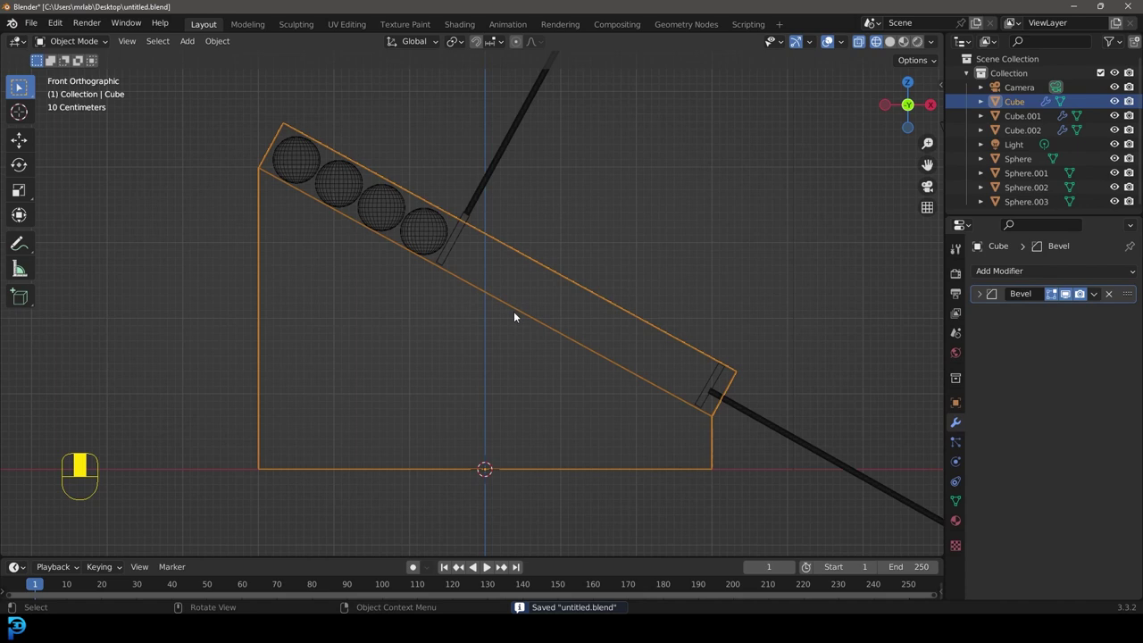
# Make Cube.001 a passive rigid body with a mesh collision shape
pyautogui.press('g')
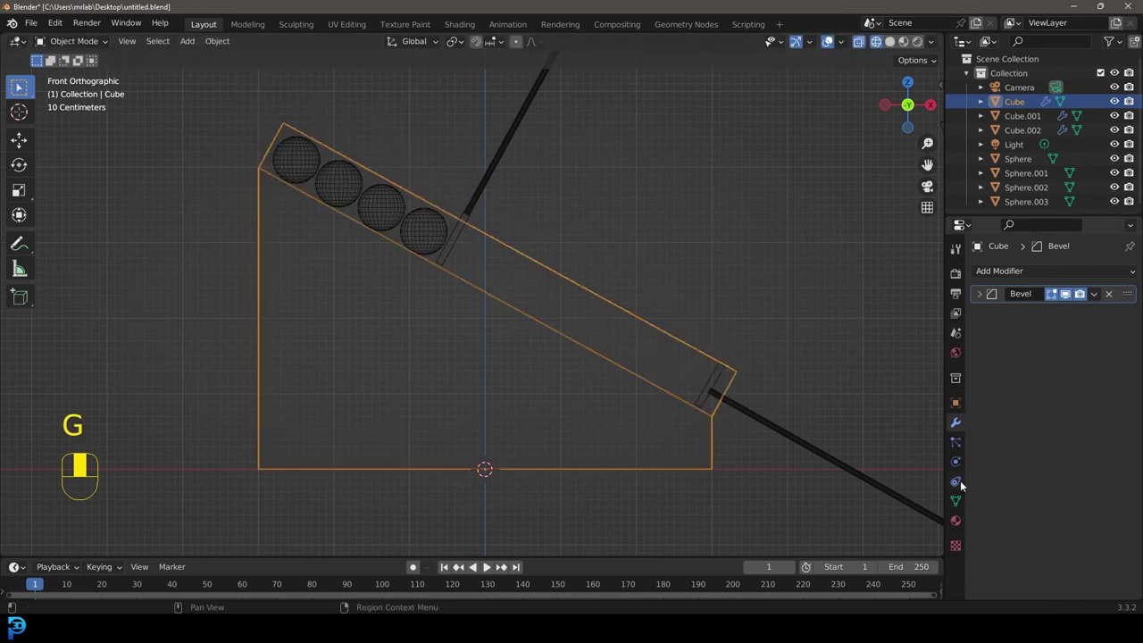
pyautogui.click(962, 460)
pyautogui.moveTo(963, 463); pyautogui.dragTo(1049, 365)
pyautogui.moveTo(1049, 365); pyautogui.dragTo(456, 241)
pyautogui.moveTo(455, 241); pyautogui.dragTo(1059, 367)
pyautogui.moveTo(1059, 367); pyautogui.dragTo(701, 409)
pyautogui.press('0')
pyautogui.moveTo(701, 409); pyautogui.dragTo(492, 176)
pyautogui.click(492, 175)
# Copy Cube.001's rigid body settings to Cube.002 via 'Copy from Active'
pyautogui.moveTo(492, 176); pyautogui.dragTo(744, 437)
pyautogui.press('F3')
pyautogui.click(744, 437)
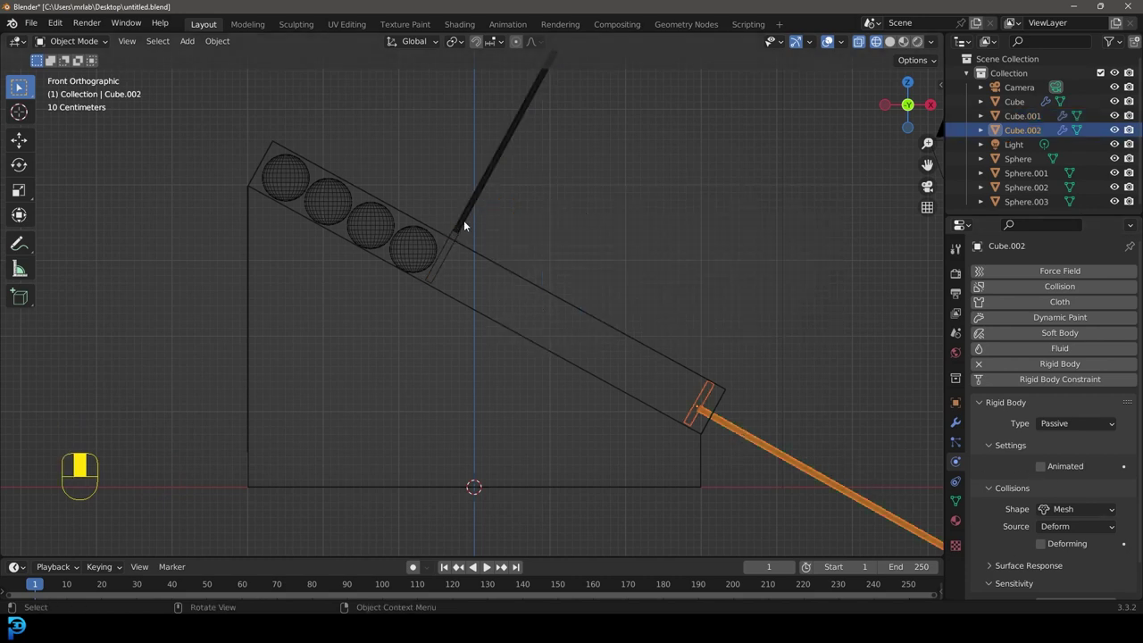
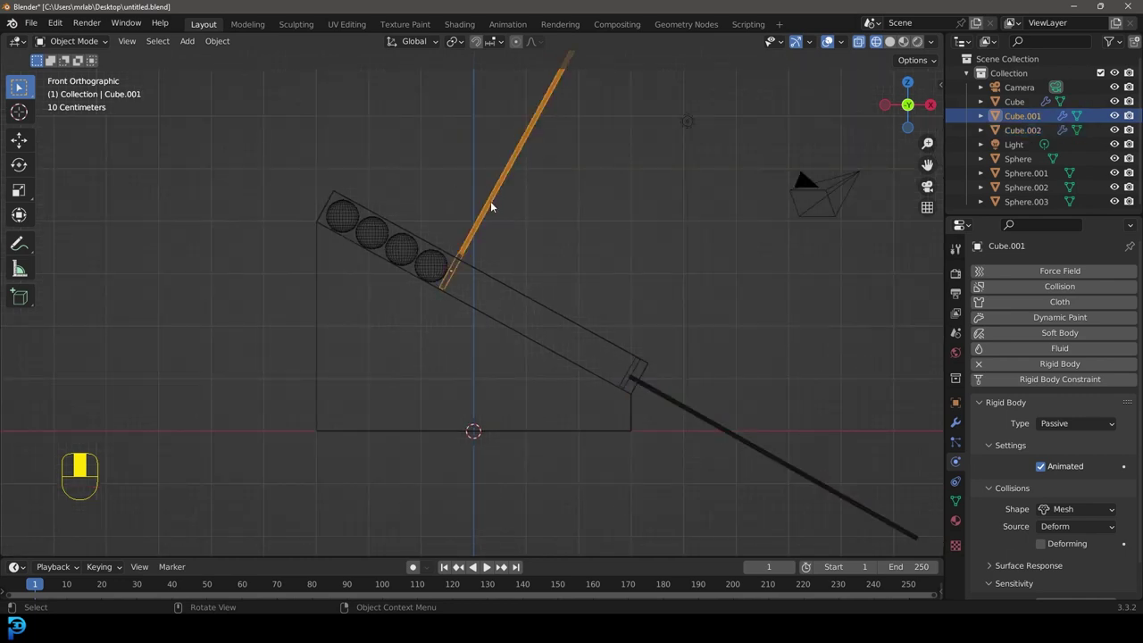
# Enable Animated under Cube.001's rigid body settings so it follows its keyframes
pyautogui.moveTo(429, 259); pyautogui.dragTo(1054, 365)
pyautogui.moveTo(1054, 365); pyautogui.dragTo(357, 165)
pyautogui.press('0')
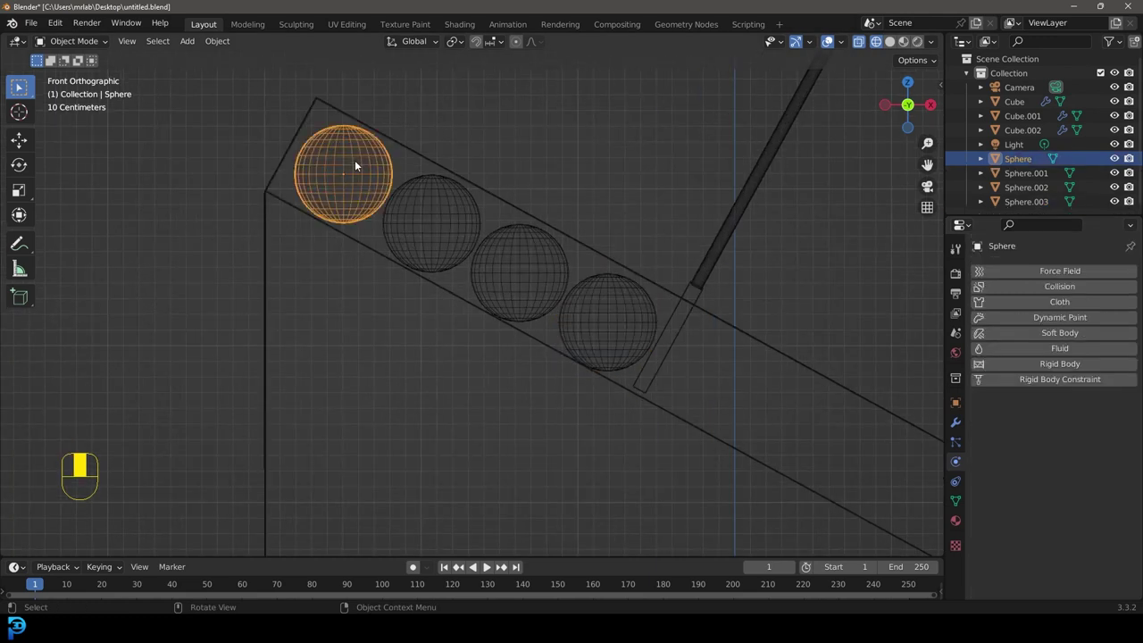
# Select all four spheres and search for 'Copy from Active' to share rigid body settings
pyautogui.click(436, 208)
pyautogui.moveTo(509, 247); pyautogui.dragTo(600, 299)
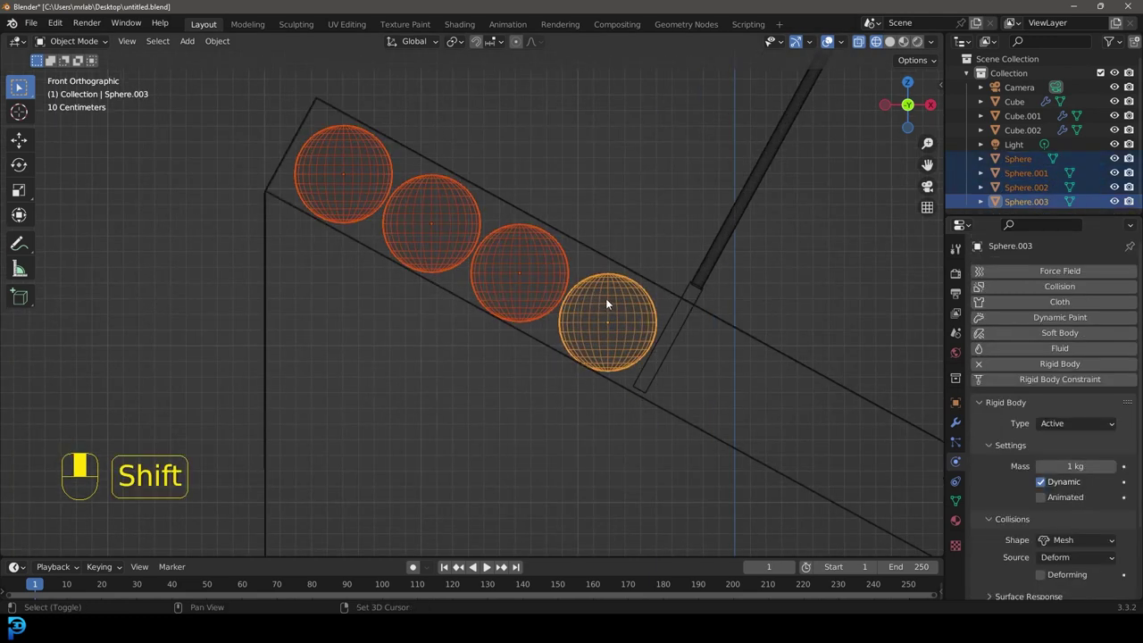
pyautogui.press('F3')
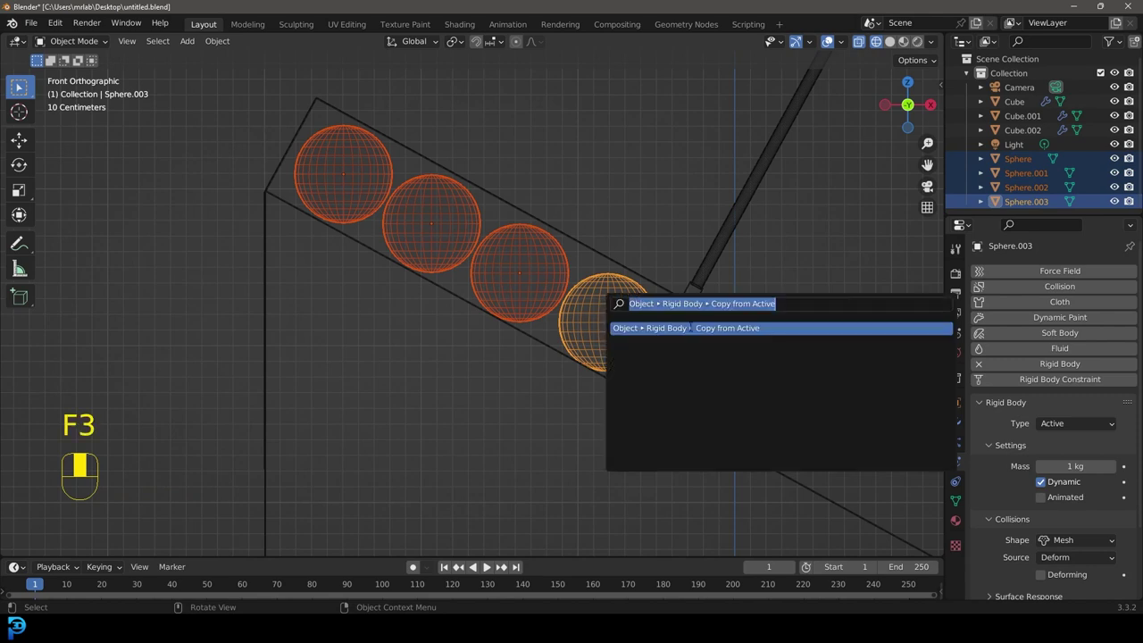
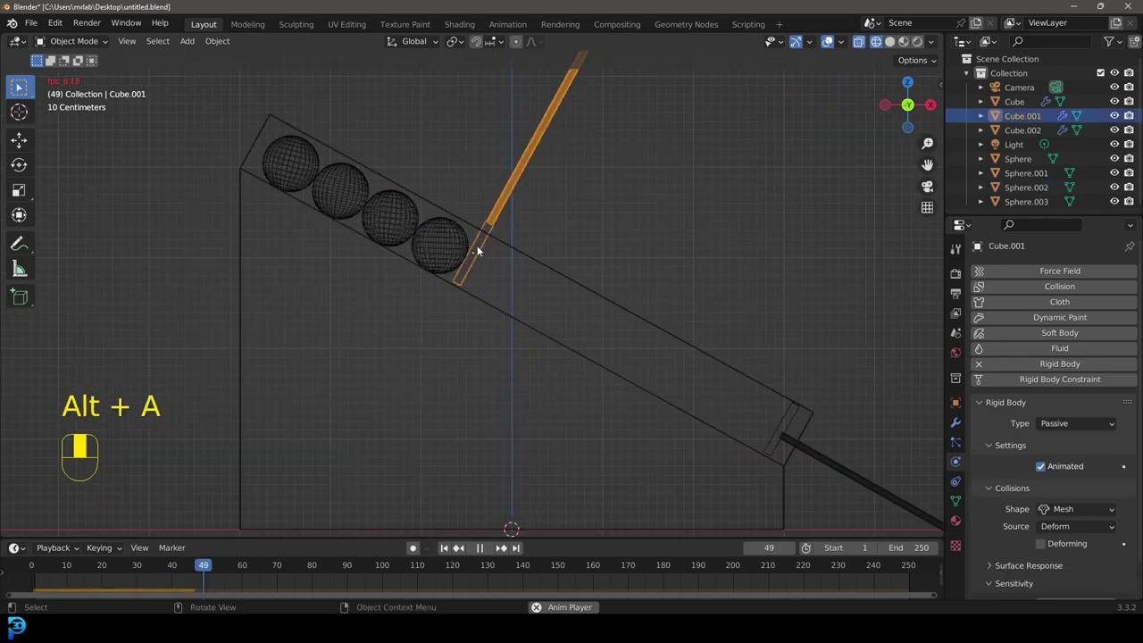
# Stop playback and insert a location keyframe for Cube.001 at frame 40
pyautogui.press('space')
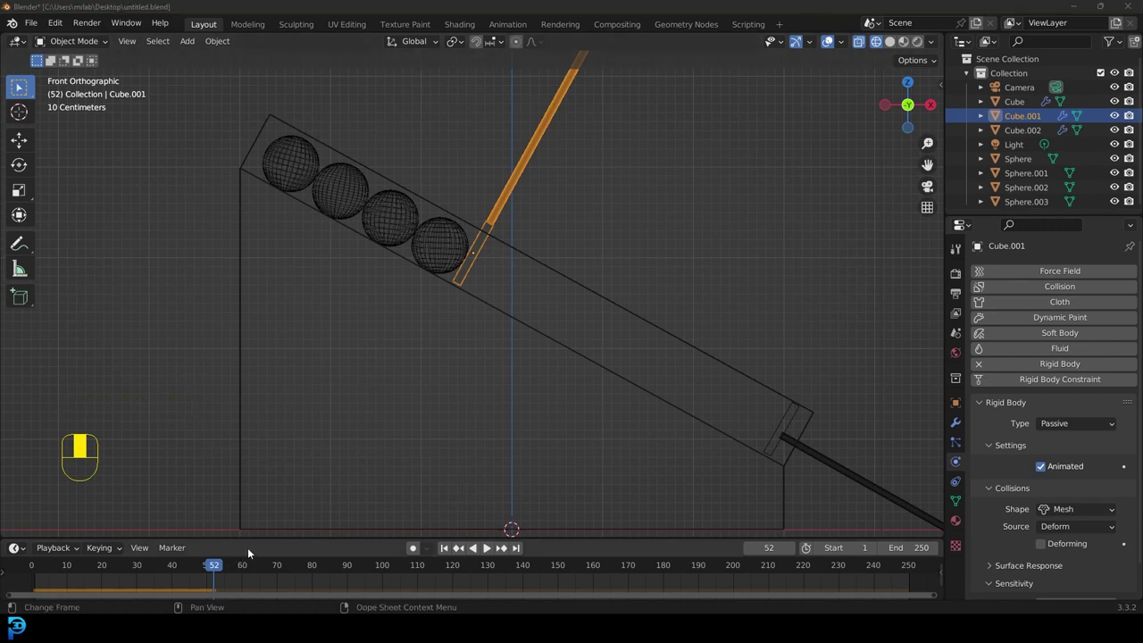
pyautogui.moveTo(214, 568); pyautogui.dragTo(36, 542)
pyautogui.press('i')
pyautogui.press('shift+d')
# Adjust the timeline view around frame 40 and confirm the starting keyframe plays back
pyautogui.moveTo(35, 542); pyautogui.dragTo(170, 492)
pyautogui.moveTo(170, 492); pyautogui.dragTo(419, 478)
pyautogui.press('space')
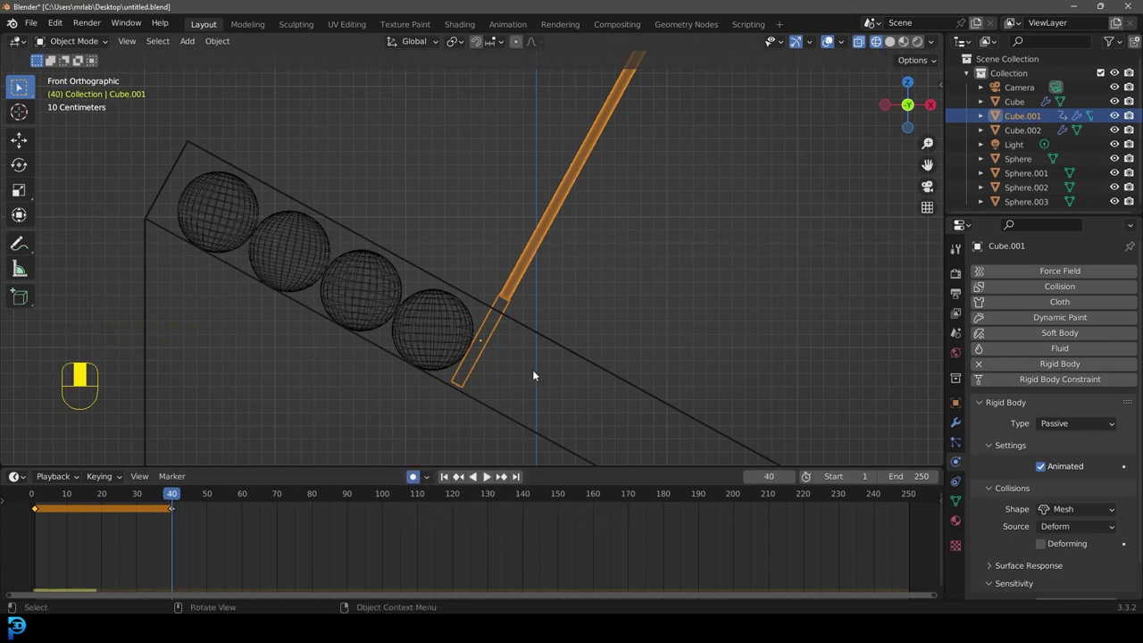
# Move Cube.001 about 0.14 m up out of the channel with auto keying on
pyautogui.press('g')
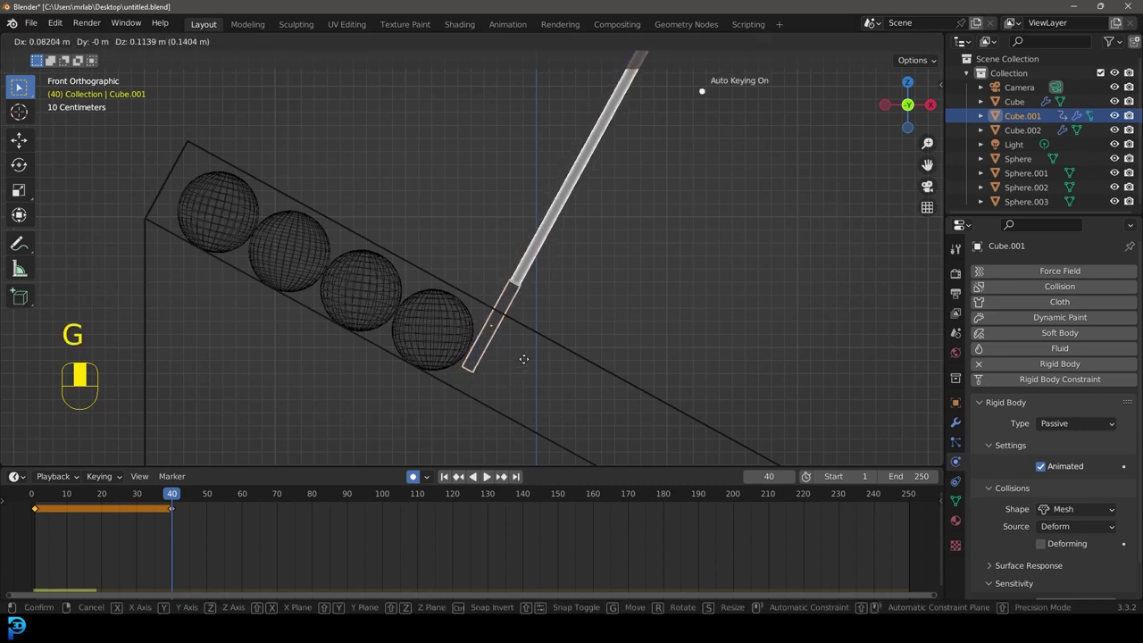
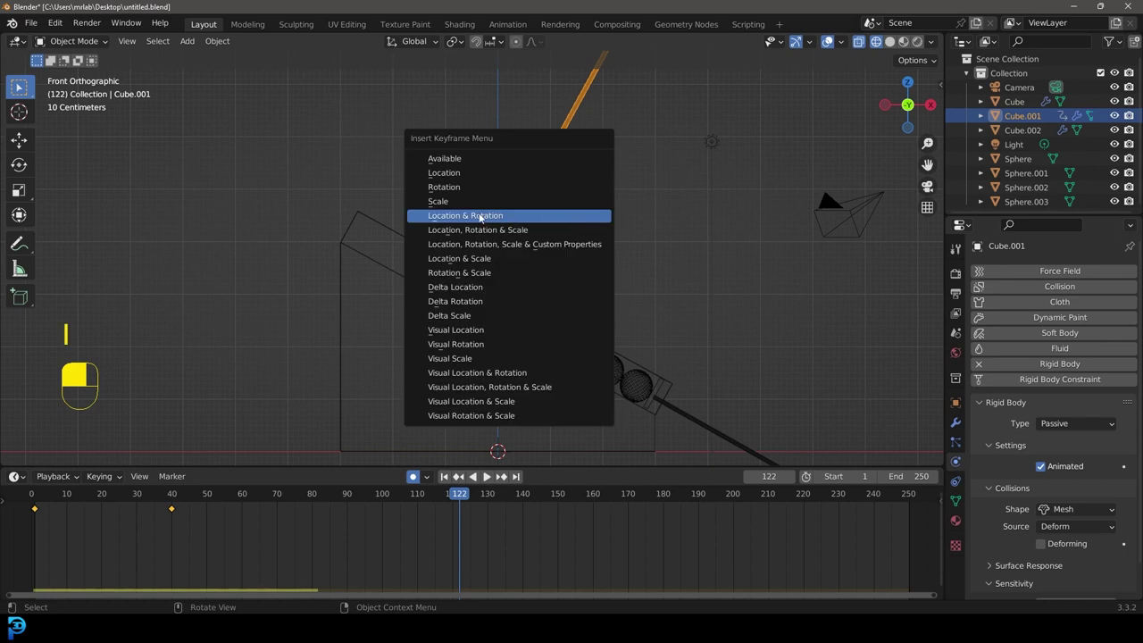
# Keyframe Cube.001's pulled-away location and shift that key to frame 150 in the Dope Sheet
pyautogui.press('i')
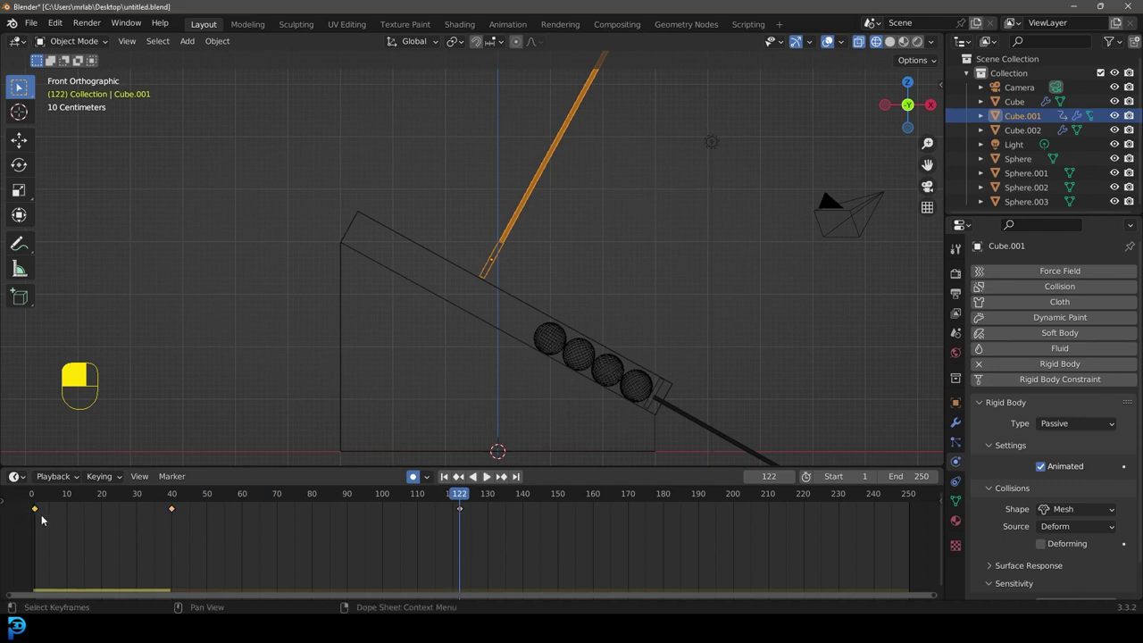
pyautogui.press('shift+d')
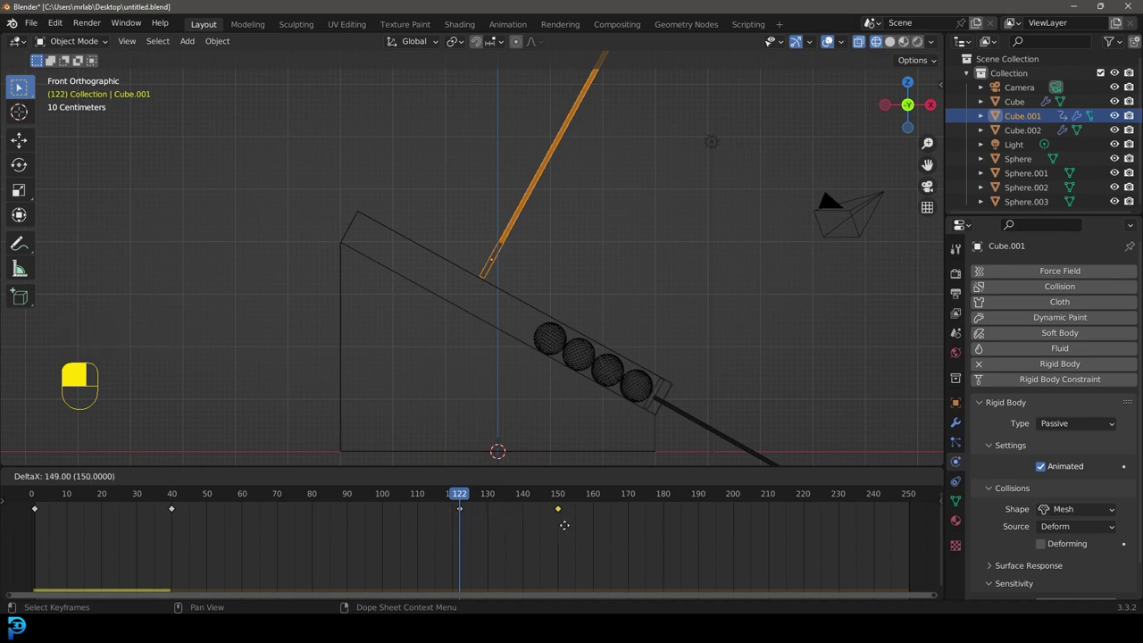
pyautogui.moveTo(568, 525); pyautogui.dragTo(458, 501)
pyautogui.moveTo(458, 501); pyautogui.dragTo(686, 415)
# Rewind to the first frame and replay the simulation up to frame 150
pyautogui.press('space')
pyautogui.press('space')
pyautogui.middleClick(686, 415)
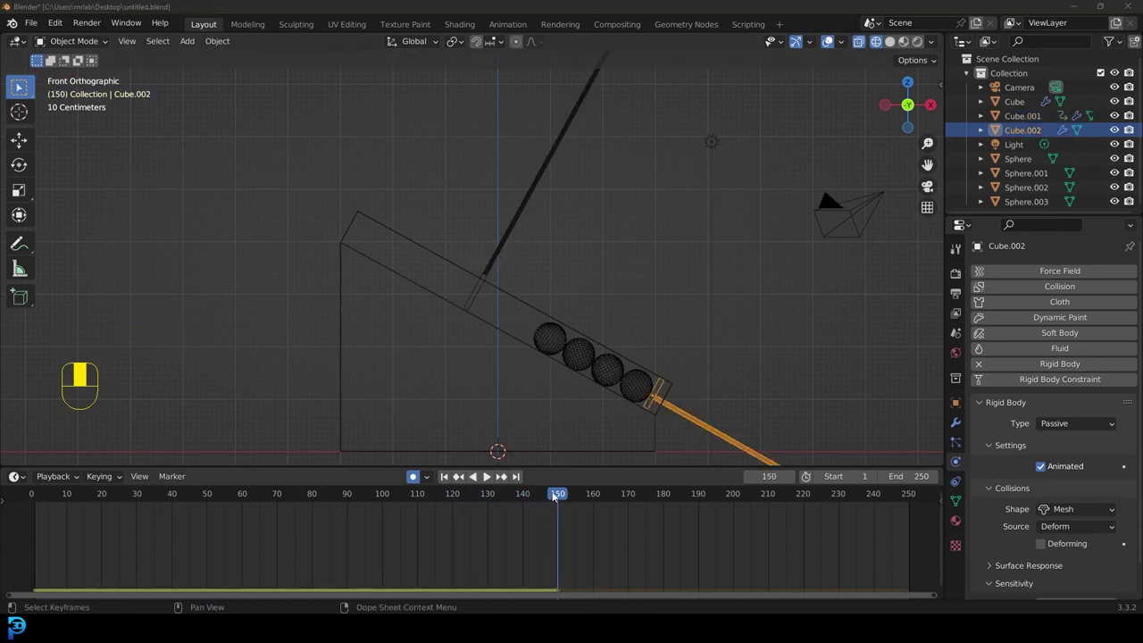
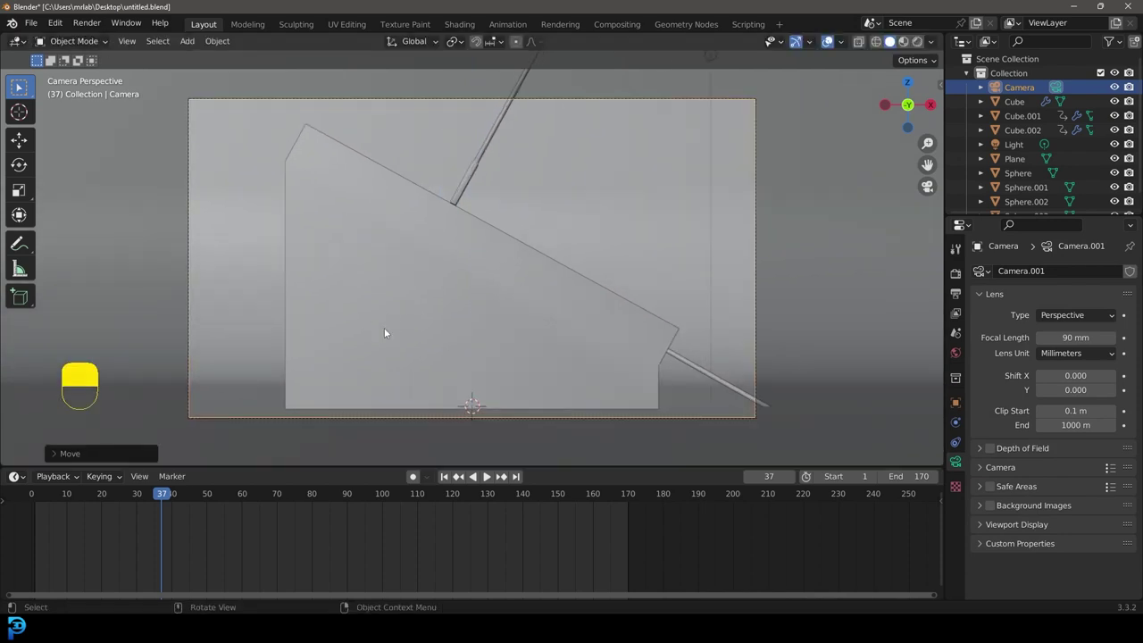
# Set a render border and preview the camera view in Rendered shading with Cycles
pyautogui.press('ctrl+b')
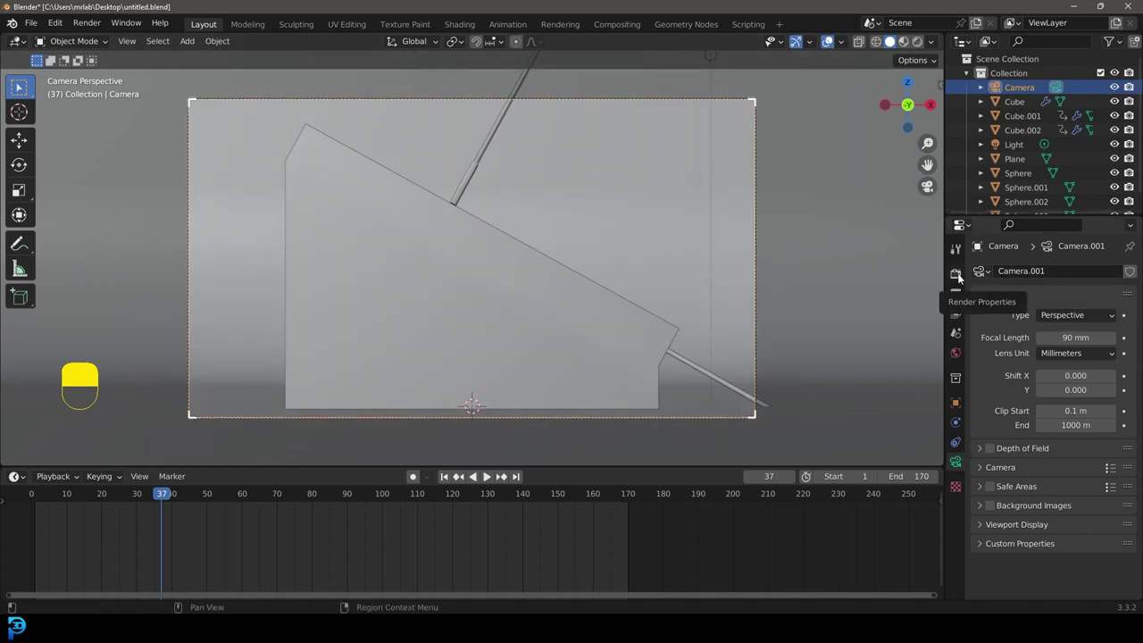
pyautogui.moveTo(961, 277); pyautogui.dragTo(1073, 275)
pyautogui.moveTo(1067, 314); pyautogui.dragTo(958, 359)
pyautogui.press('z')
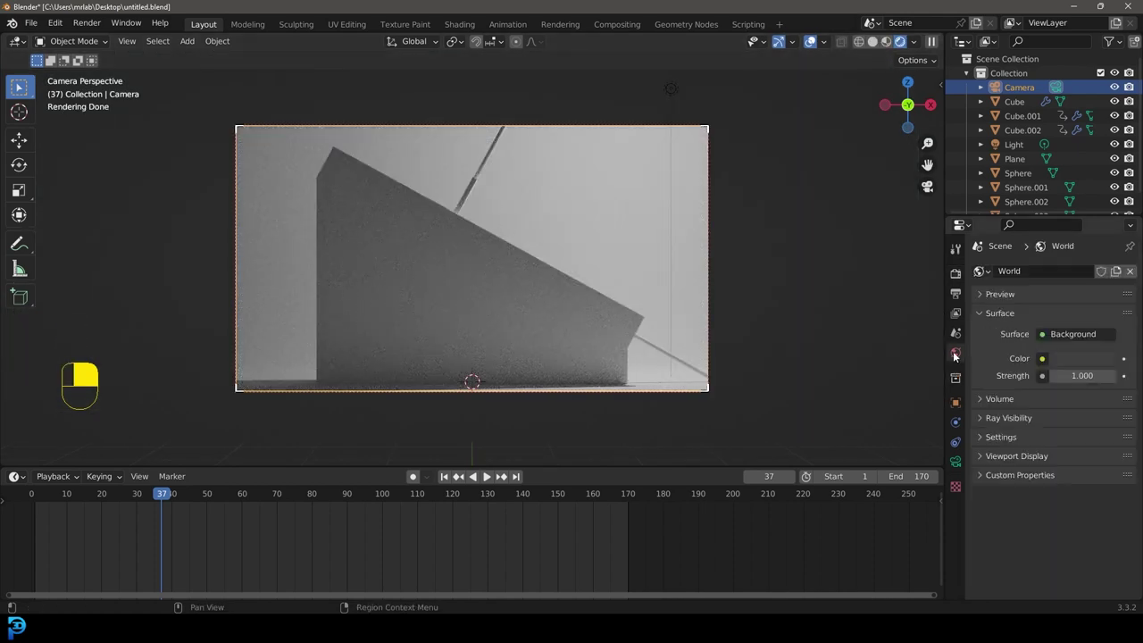